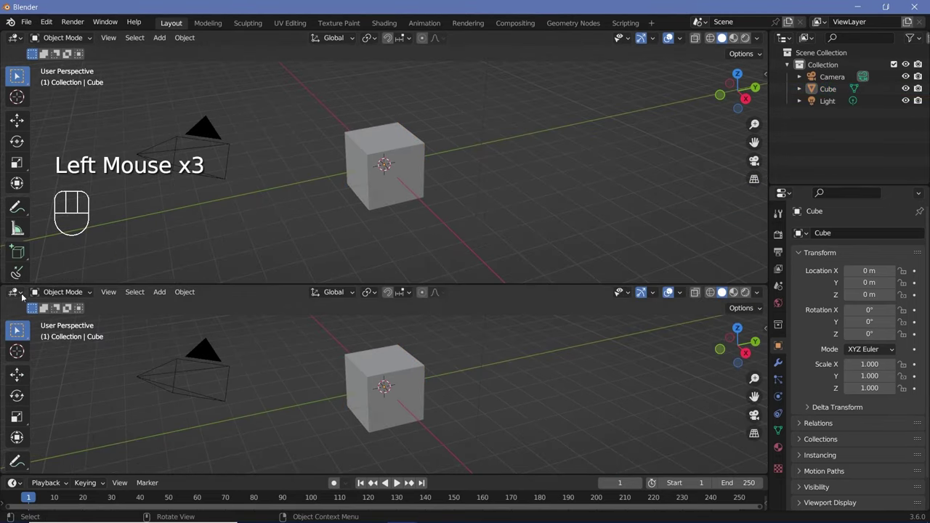
- Switch the lower area to a node editor for the Cube's new Geometry Nodes tree
{"action": "left_click_drag", "start_coordinate": [21, 295], "coordinate": [57, 392]}
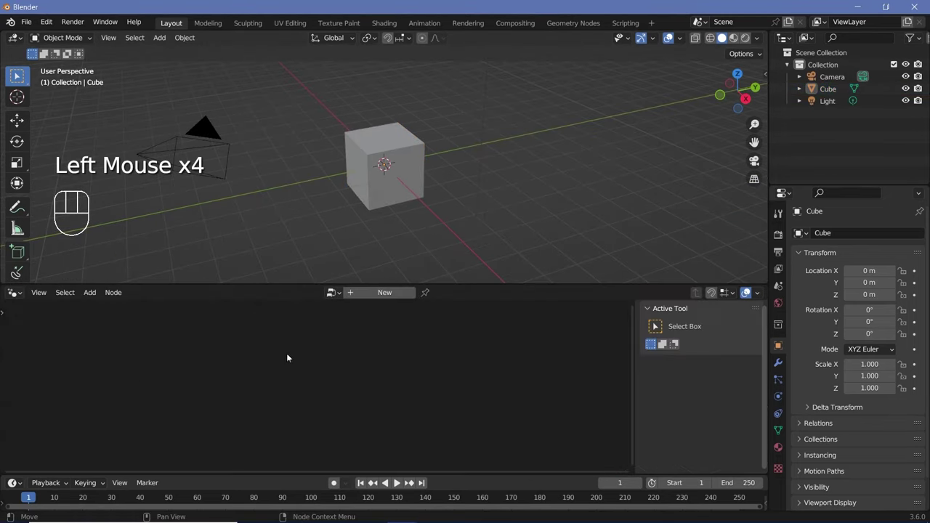
{"action": "left_click_drag", "start_coordinate": [380, 175], "coordinate": [421, 232]}
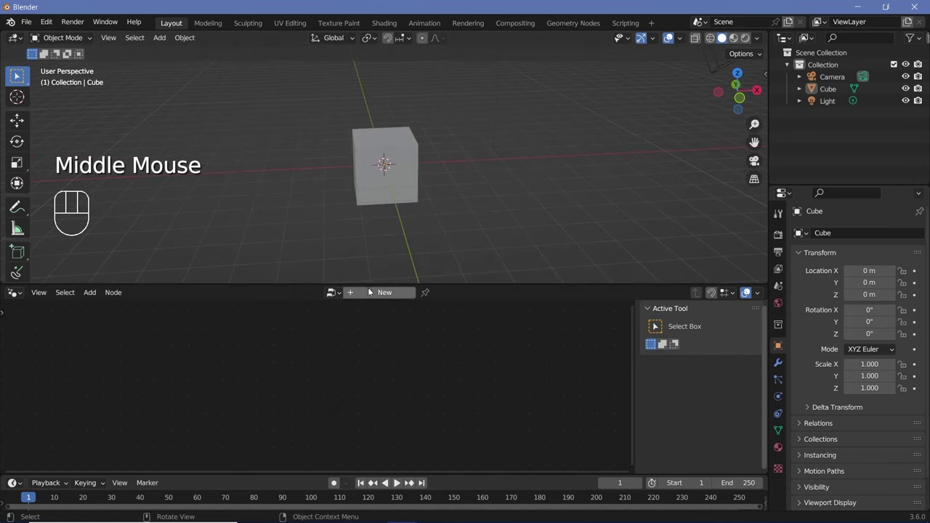
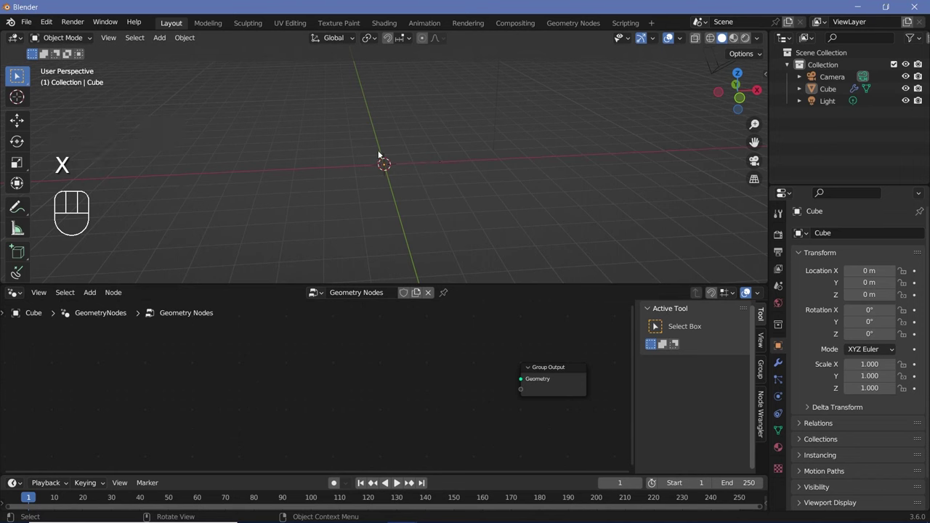
- Add a Curve Circle node and wire it into the Group Output
{"action": "key", "text": "shift+a"}
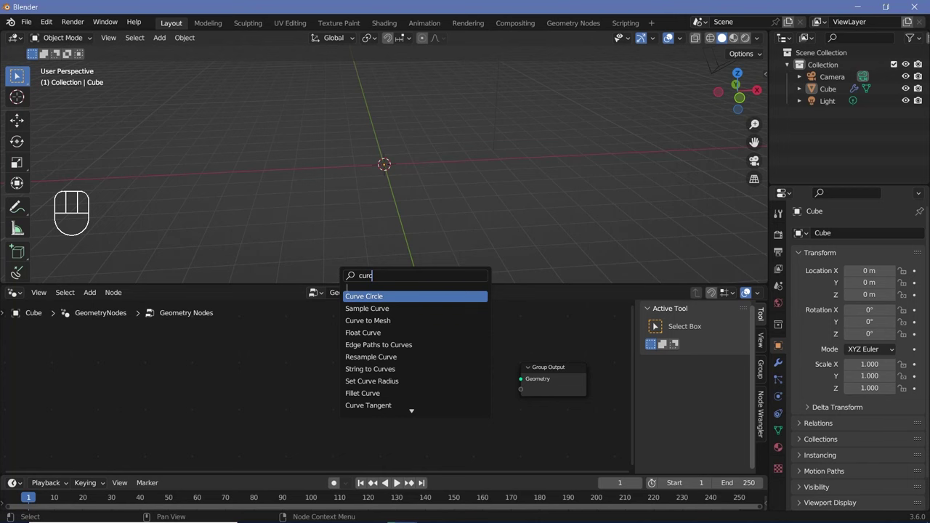
{"action": "left_click_drag", "start_coordinate": [233, 378], "coordinate": [530, 379]}
{"action": "left_click_drag", "start_coordinate": [406, 187], "coordinate": [391, 232]}
{"action": "left_click_drag", "start_coordinate": [397, 141], "coordinate": [393, 97]}
{"action": "left_click_drag", "start_coordinate": [359, 180], "coordinate": [392, 128]}
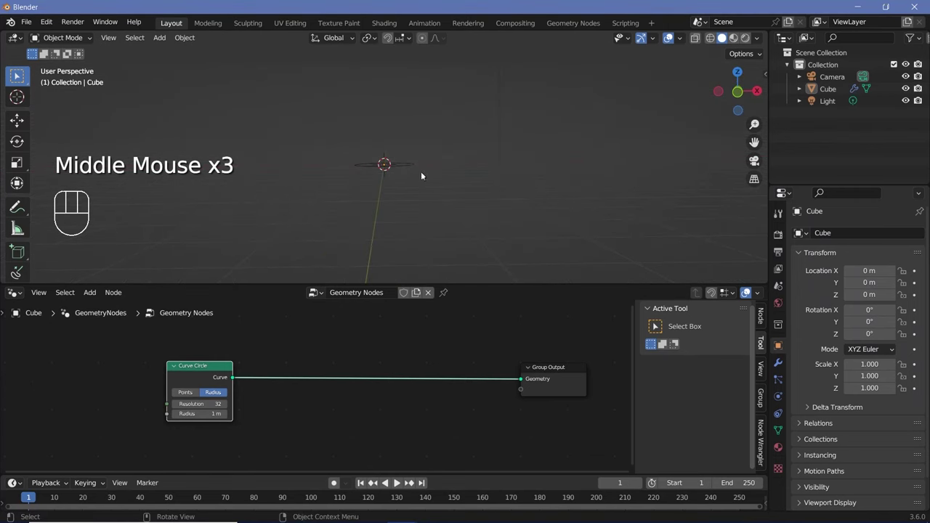
{"action": "left_click_drag", "start_coordinate": [422, 182], "coordinate": [418, 197]}
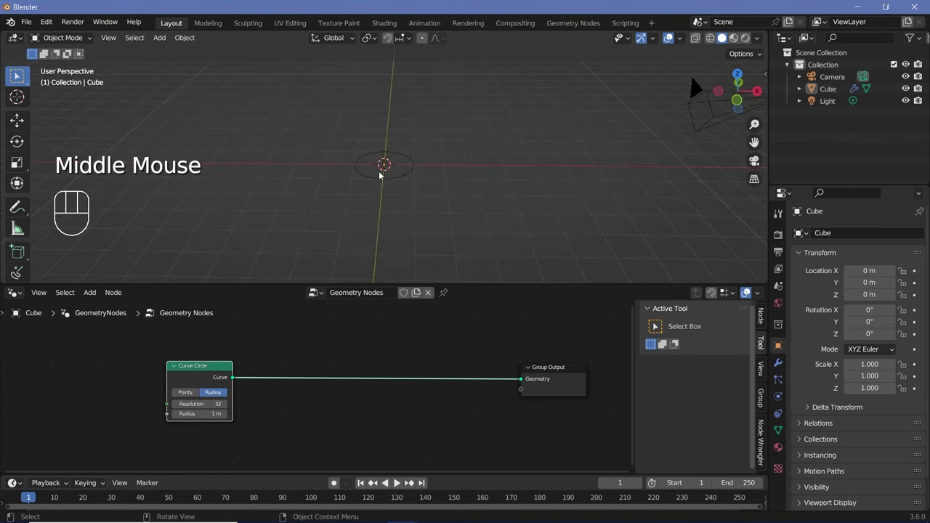
- View the circle from the top and set its Resolution to 128
{"action": "key", "text": "KP_7"}
{"action": "scroll", "scroll_direction": "up", "scroll_amount": 3}
{"action": "scroll", "scroll_direction": "down", "scroll_amount": 3}
{"action": "left_click_drag", "start_coordinate": [405, 175], "coordinate": [272, 129]}
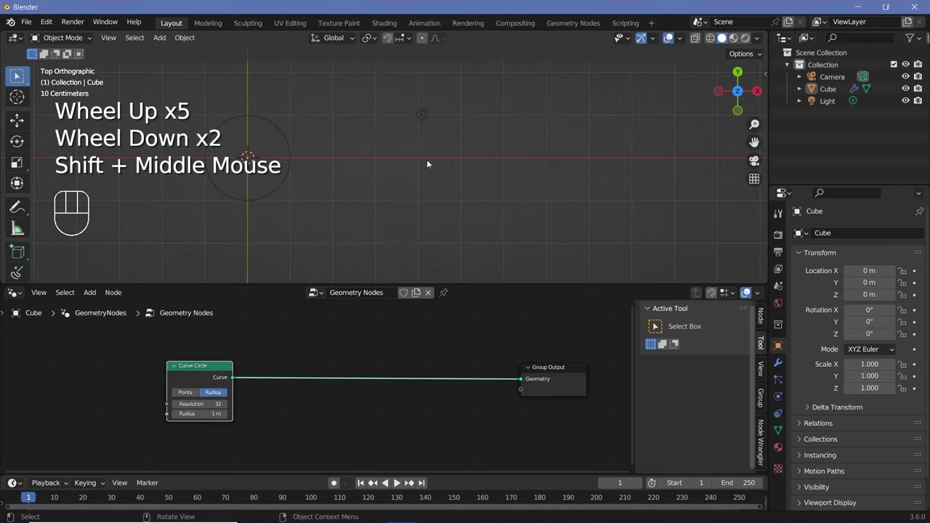
{"action": "middle_click", "coordinate": [374, 393]}
{"action": "scroll", "scroll_direction": "up", "scroll_amount": 3}
{"action": "middle_click", "coordinate": [496, 214]}
{"action": "scroll", "scroll_direction": "up", "scroll_amount": 3}
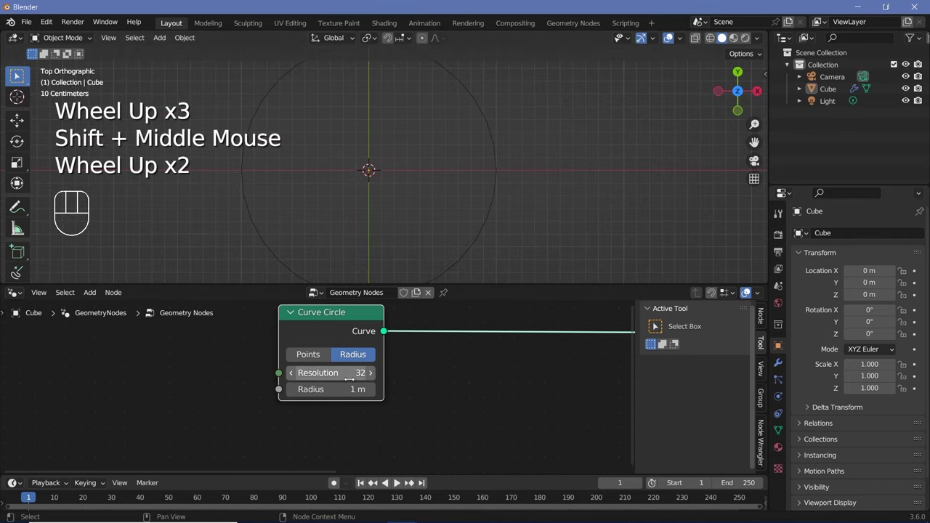
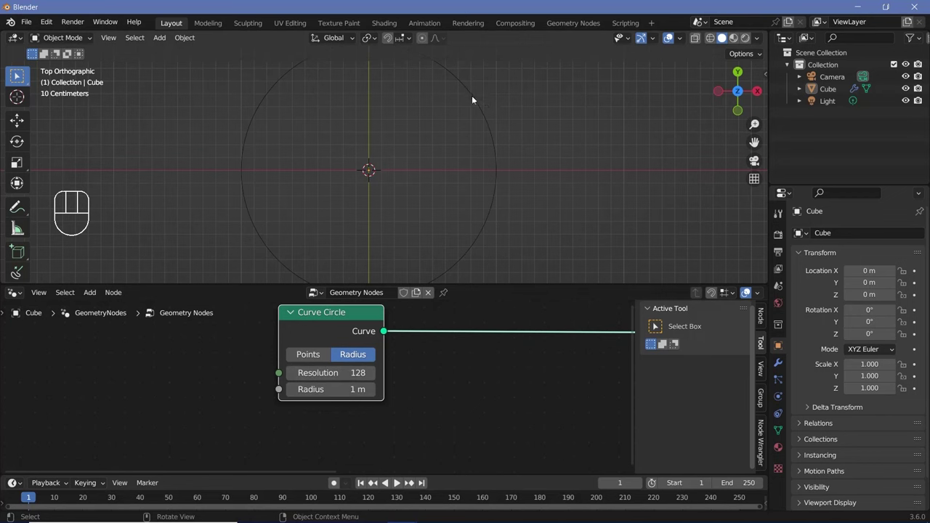
{"action": "scroll", "scroll_direction": "down", "scroll_amount": 3}
{"action": "left_click_drag", "start_coordinate": [332, 347], "coordinate": [354, 302]}
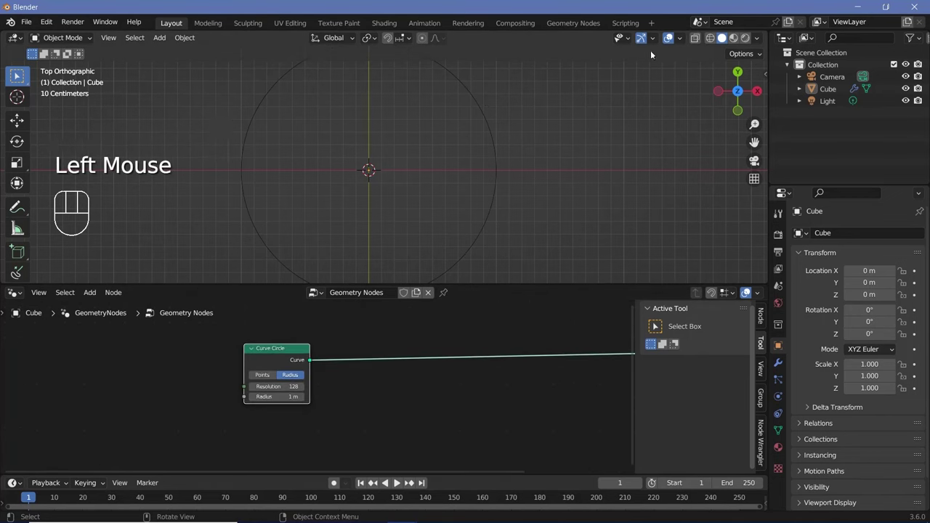
{"action": "left_click", "coordinate": [669, 39]}
{"action": "left_click", "coordinate": [460, 356]}
- Add Curve to Mesh with a Curve Line node as the profile, making a flat ring
{"action": "key", "text": "shift+a"}
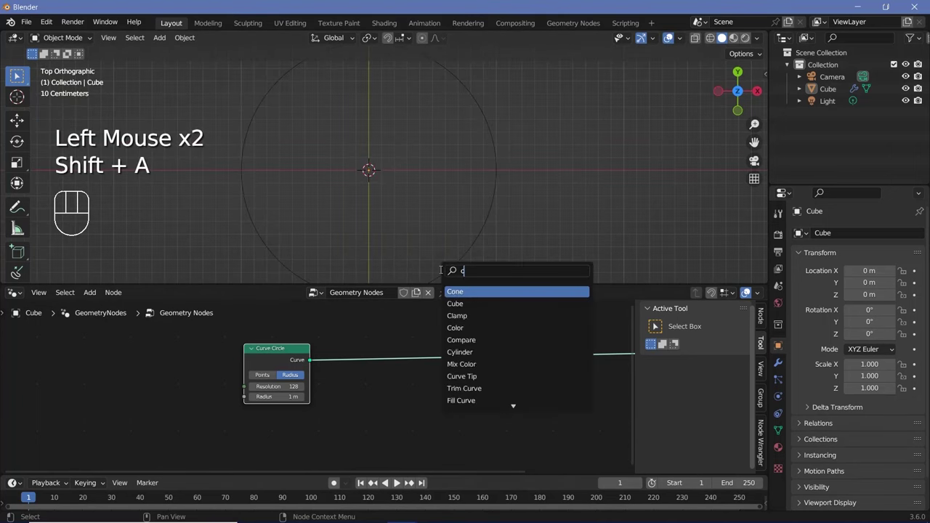
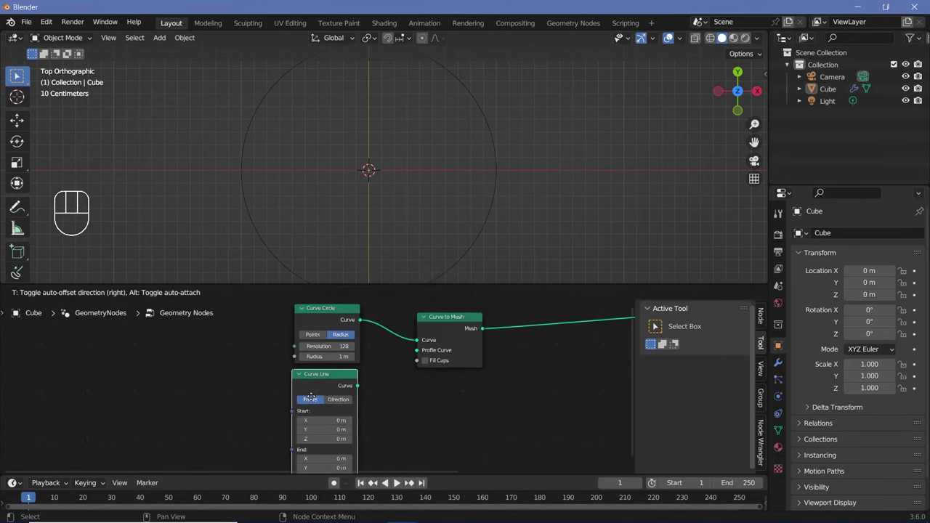
{"action": "left_click", "coordinate": [380, 372]}
{"action": "middle_click", "coordinate": [418, 352]}
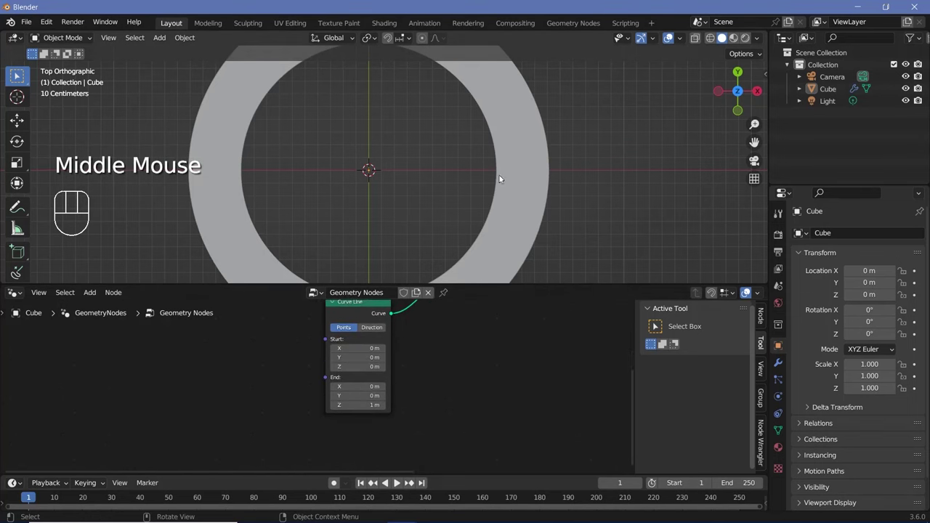
{"action": "left_click_drag", "start_coordinate": [543, 160], "coordinate": [546, 84]}
{"action": "key", "text": "KP_7"}
- Set the Curve Line's End Z to 0.4 m to thin the ring
{"action": "left_click", "coordinate": [675, 38]}
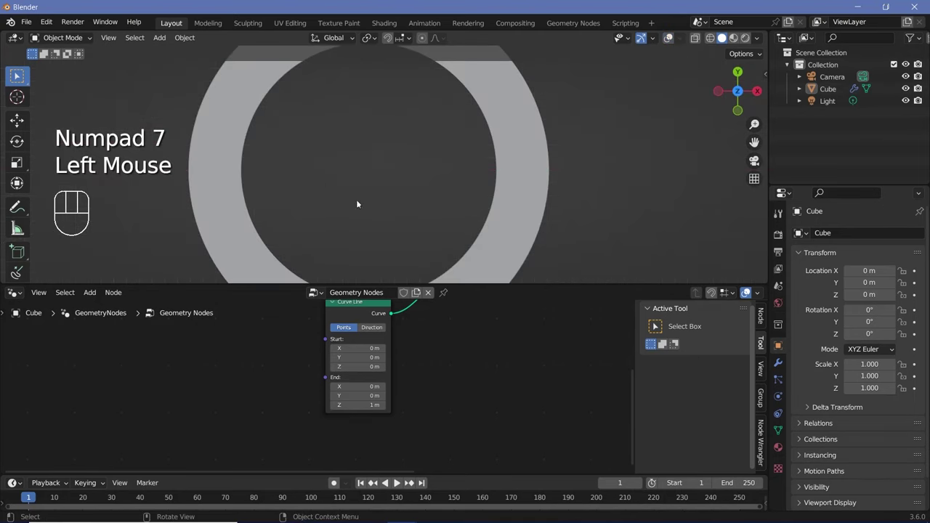
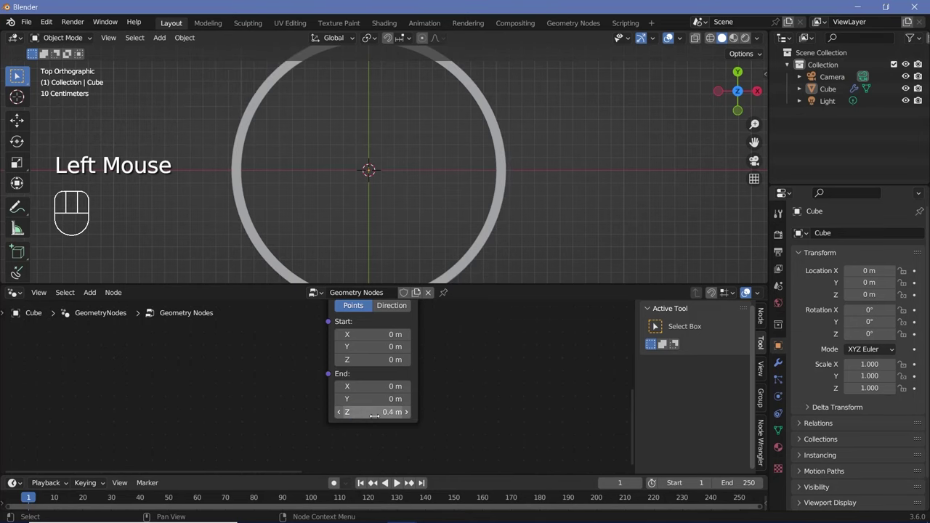
{"action": "scroll", "scroll_direction": "down", "scroll_amount": 3}
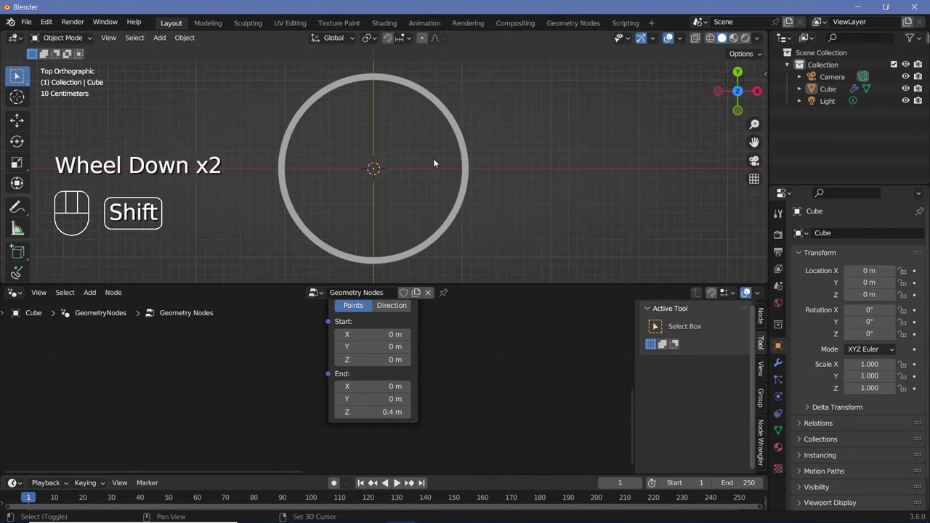
{"action": "left_click_drag", "start_coordinate": [461, 161], "coordinate": [469, 136]}
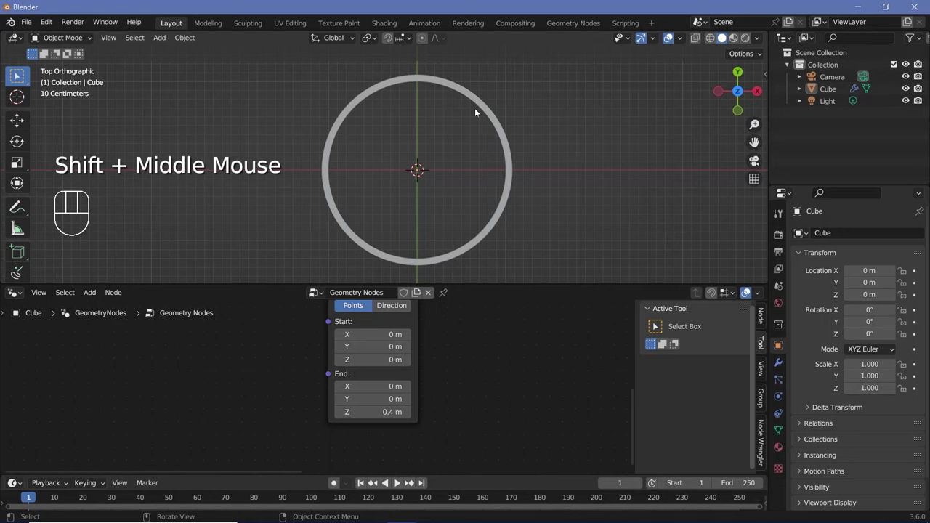
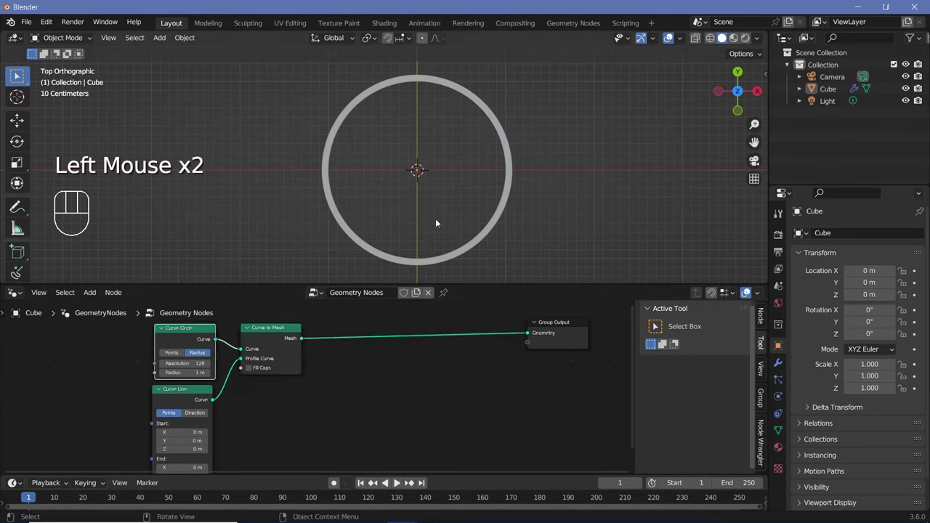
- Search for a Join Geometry node to combine the ring mesh and circle
{"action": "key", "text": "shift+a"}
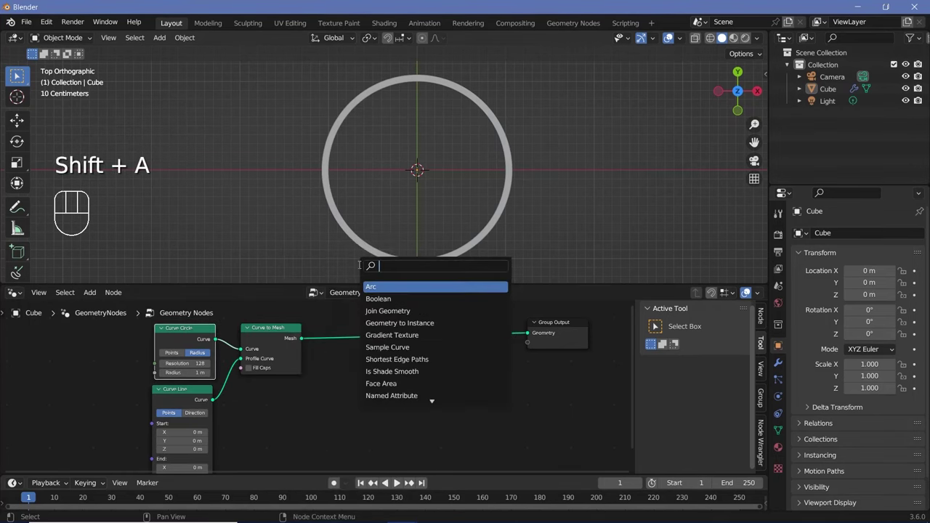
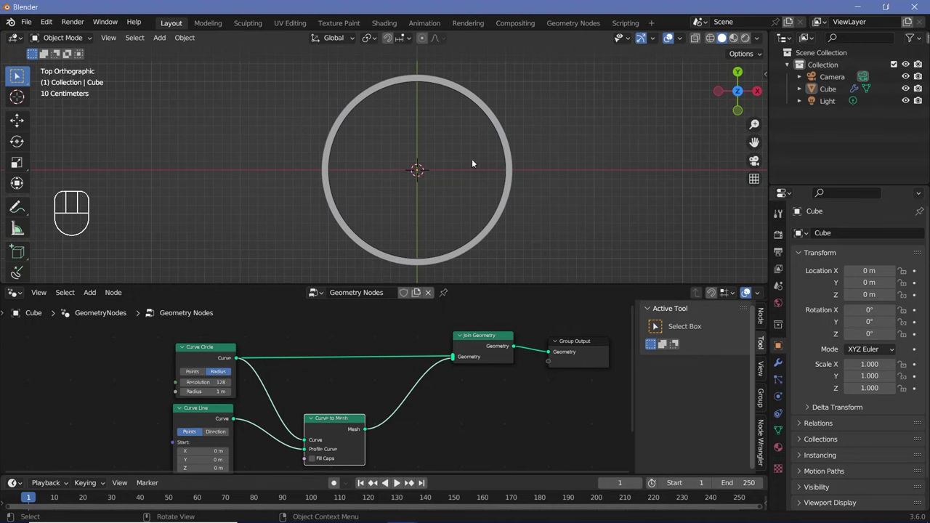
- Add Transform Geometry at scale 0.9, Curve to Points count 40, and a 0.04 m Curve Circle
{"action": "key", "text": "shift+a"}
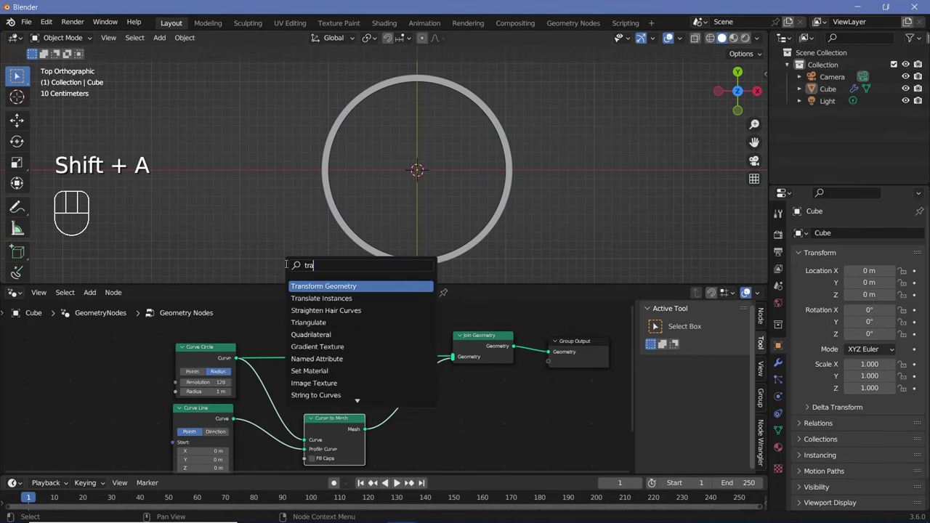
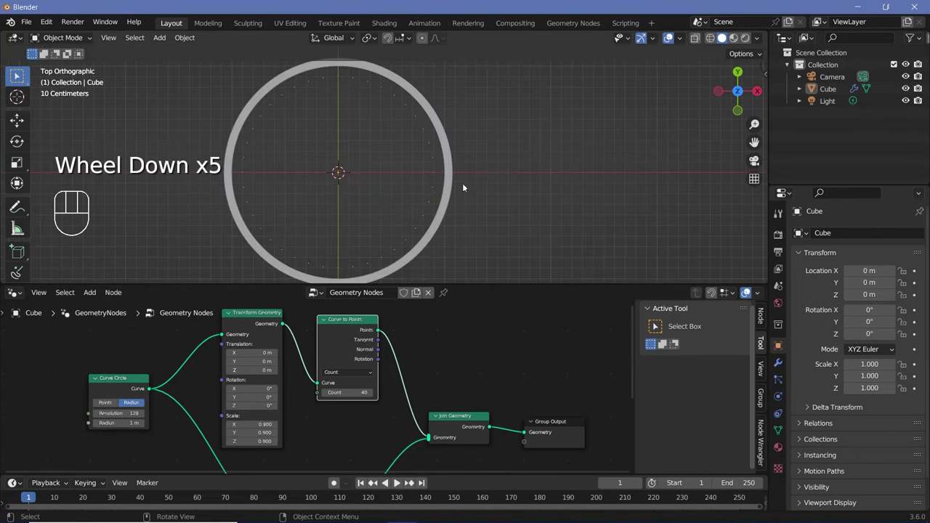
{"action": "scroll", "scroll_direction": "up", "scroll_amount": 3}
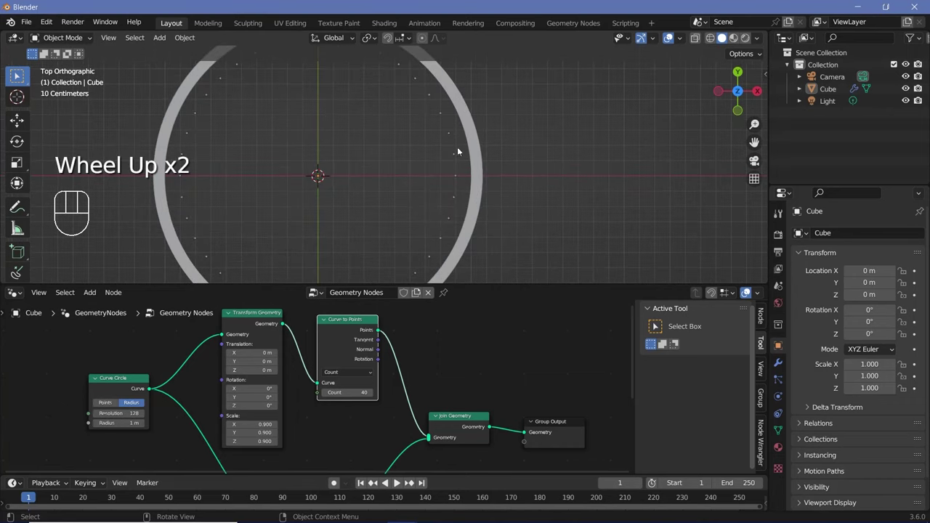
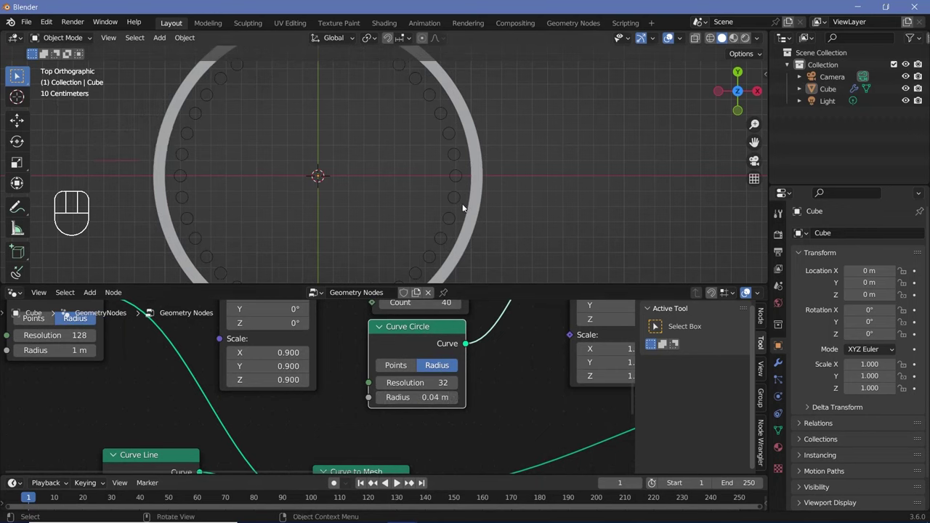
{"action": "middle_click", "coordinate": [463, 395]}
- Fill the small circle and instance it on the 40 points, joined into the output
{"action": "key", "text": "shift+a"}
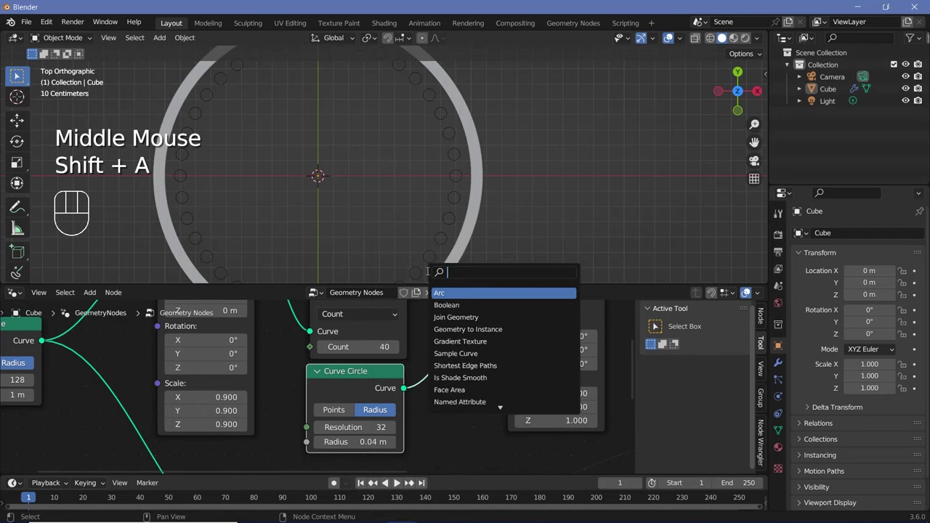
{"action": "key", "text": "l"}
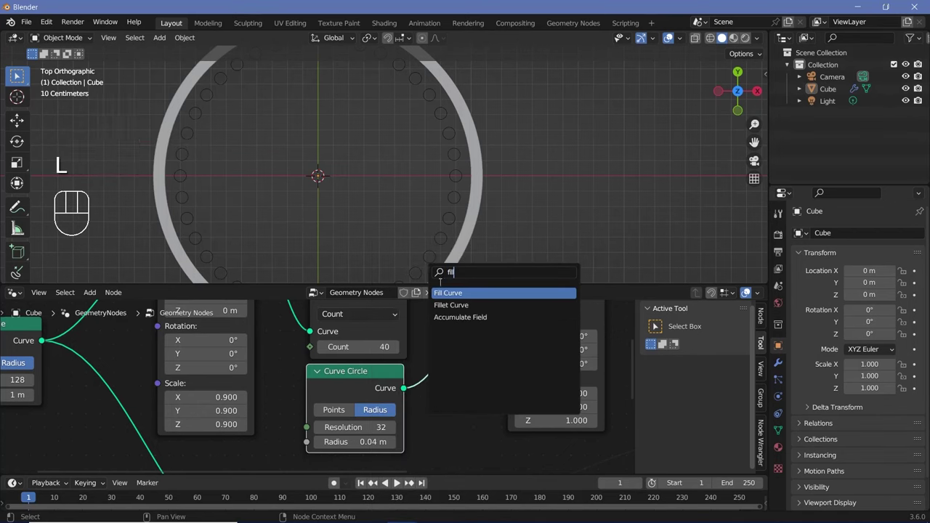
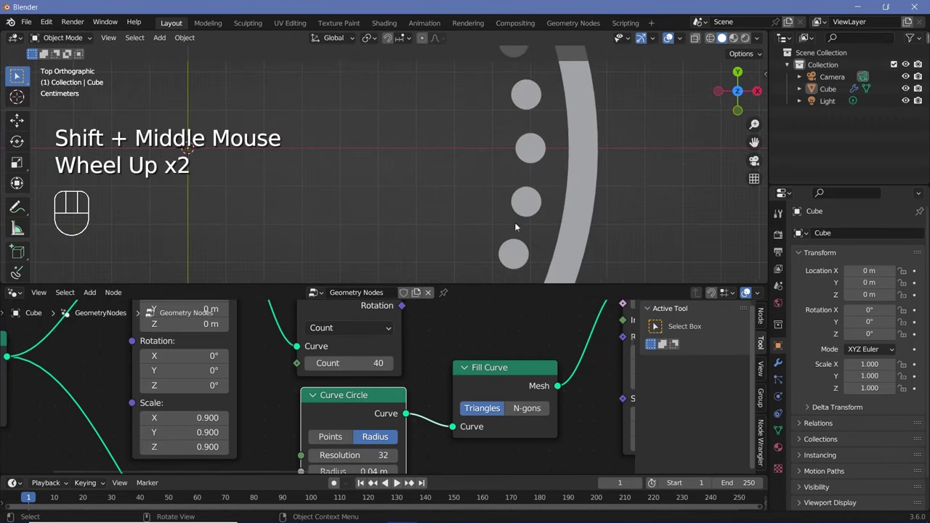
{"action": "scroll", "scroll_direction": "down", "scroll_amount": 3}
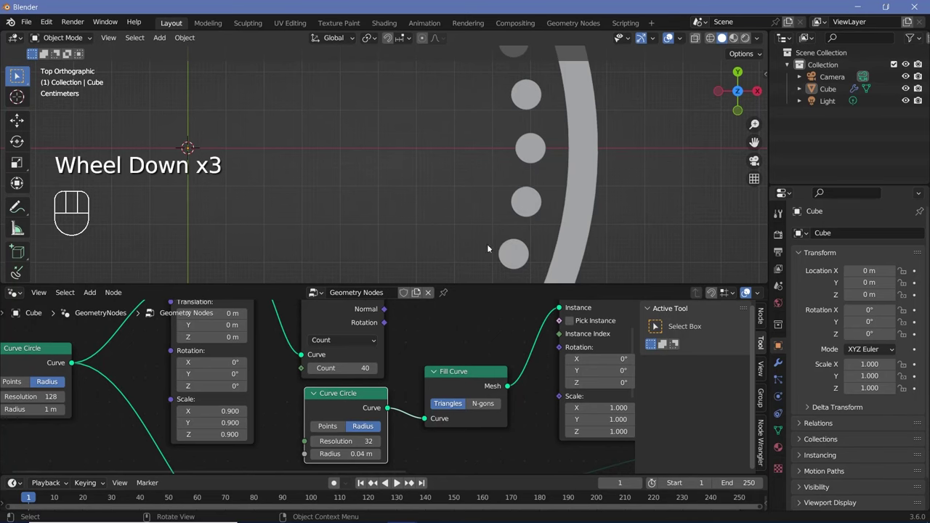
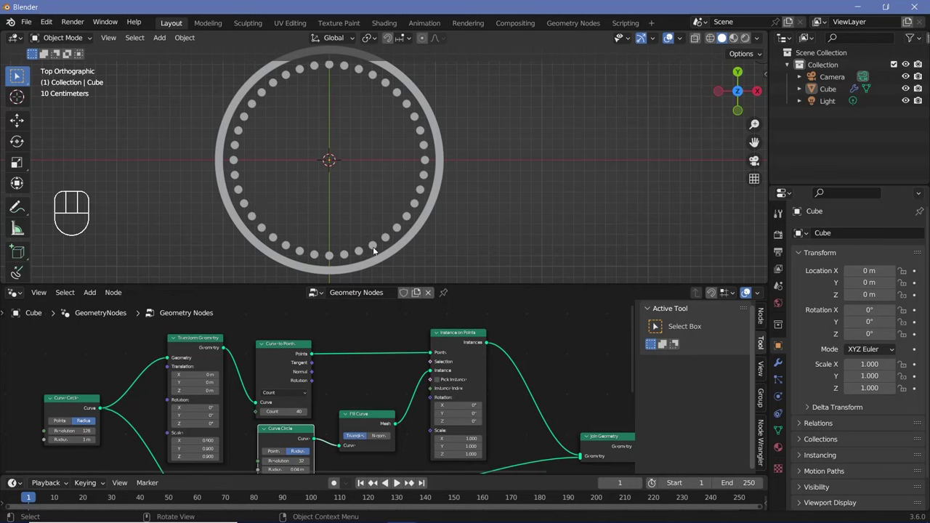
{"action": "middle_click", "coordinate": [381, 365]}
- Add Noise and Wave Texture nodes, noise Color into Wave Vector and Wave Color into the Color Ramp
{"action": "key", "text": "shift+a"}
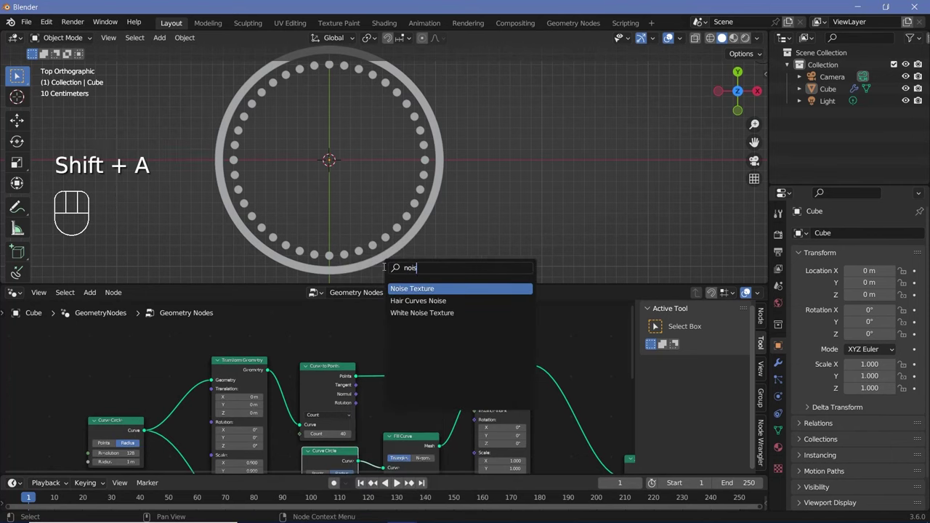
{"action": "key", "text": "shift+a"}
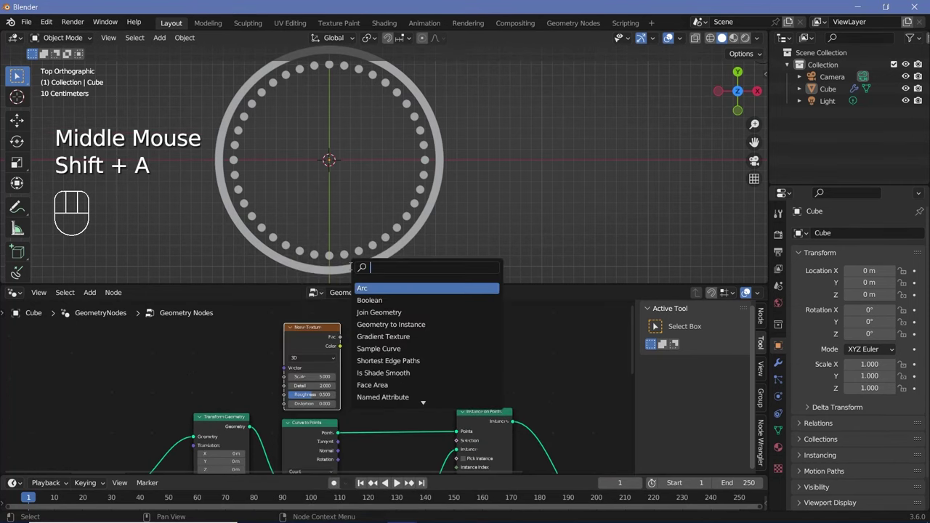
{"action": "left_click_drag", "start_coordinate": [454, 340], "coordinate": [460, 371]}
{"action": "left_click_drag", "start_coordinate": [456, 353], "coordinate": [411, 351]}
{"action": "scroll", "scroll_direction": "down", "scroll_amount": 3}
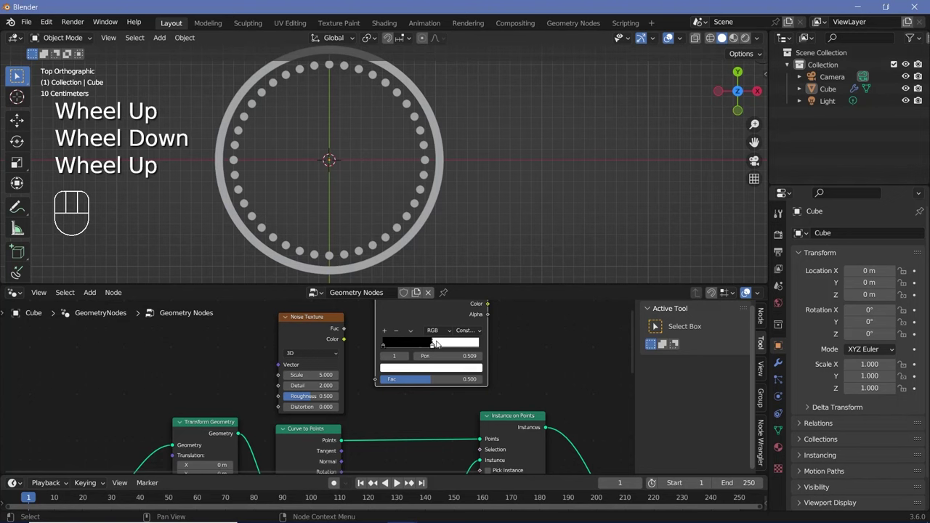
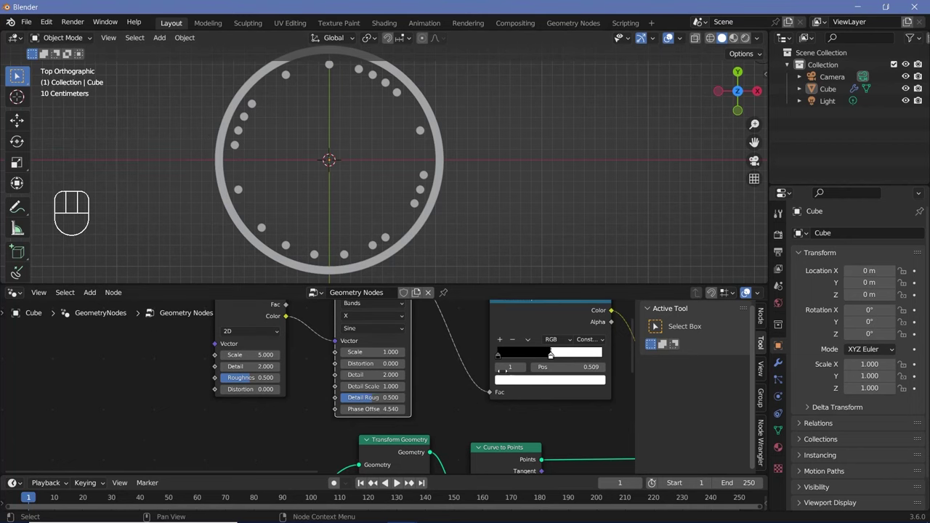
{"action": "scroll", "scroll_direction": "up", "scroll_amount": 3}
{"action": "scroll", "scroll_direction": "down", "scroll_amount": 3}
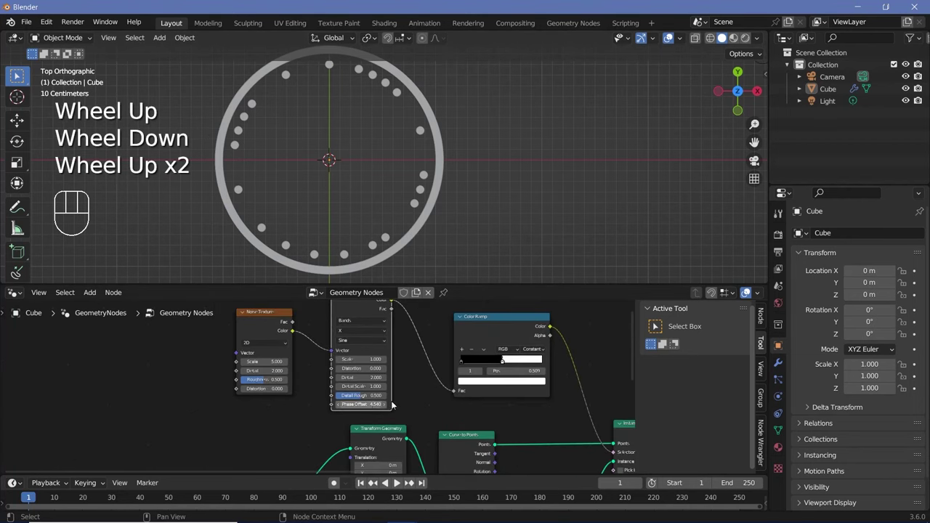
{"action": "scroll", "scroll_direction": "down", "scroll_amount": 3}
{"action": "scroll", "scroll_direction": "down", "scroll_amount": 3}
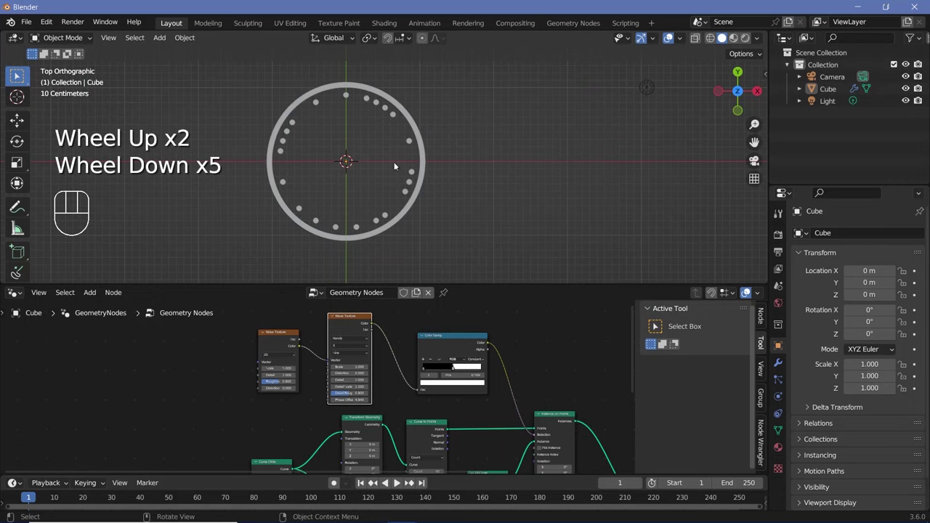
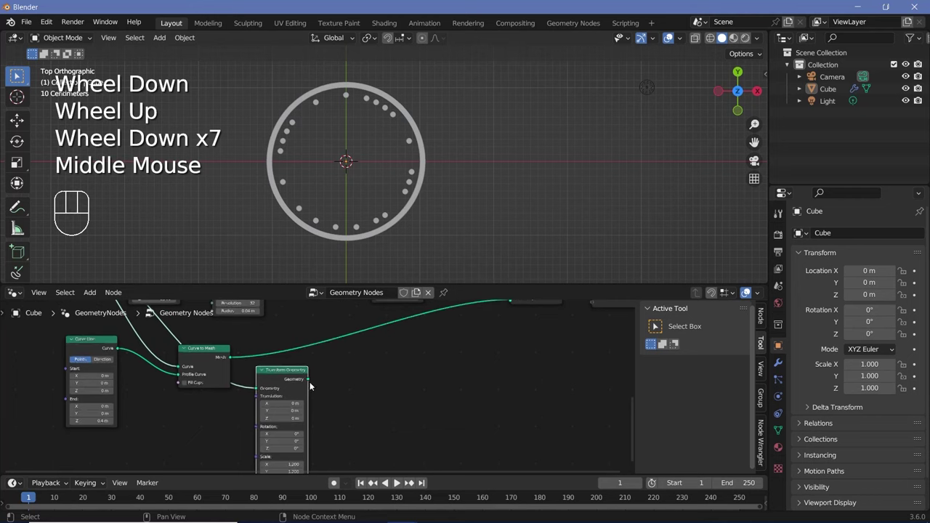
- Wire the Transform Geometry output and Instance on Points instances into Join Geometry
{"action": "left_click_drag", "start_coordinate": [314, 380], "coordinate": [392, 350]}
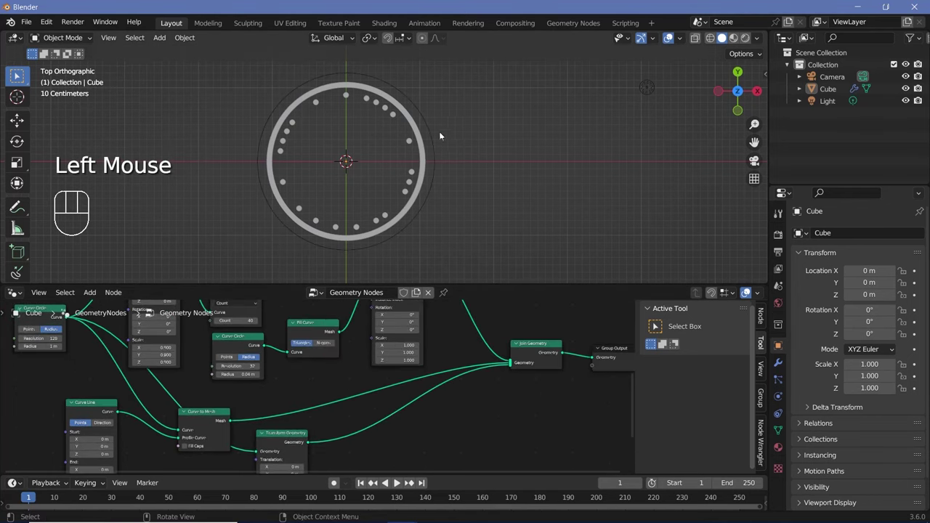
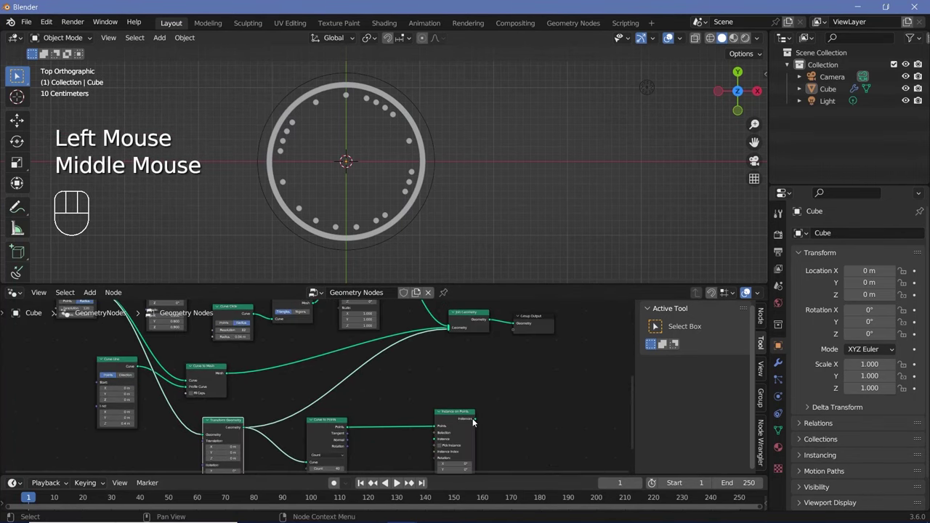
{"action": "left_click_drag", "start_coordinate": [478, 420], "coordinate": [395, 371]}
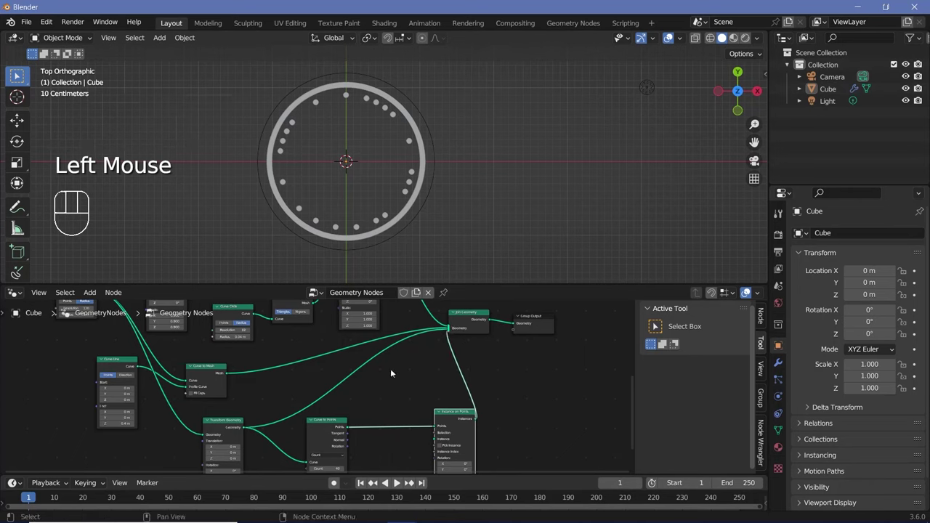
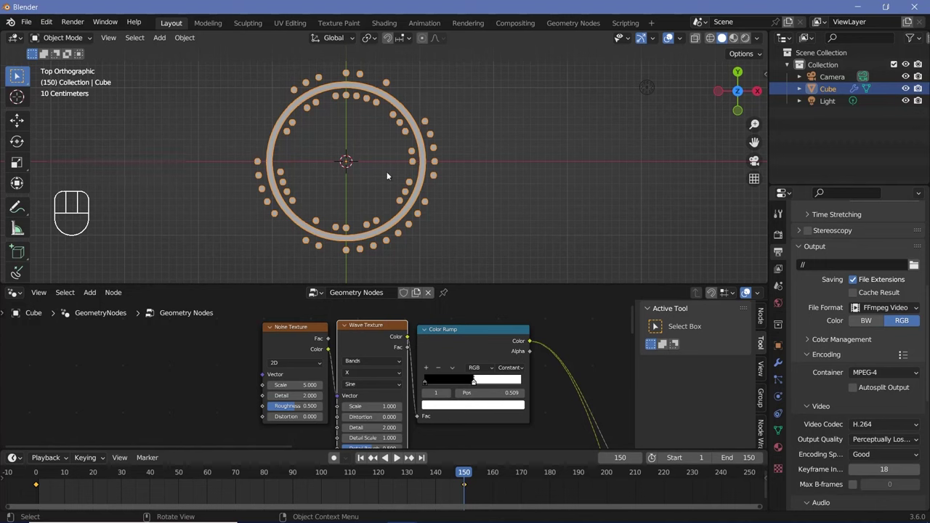
- Play the animation and set the World background colour to black (0)
{"action": "key", "text": "t"}
{"action": "key", "text": "space"}
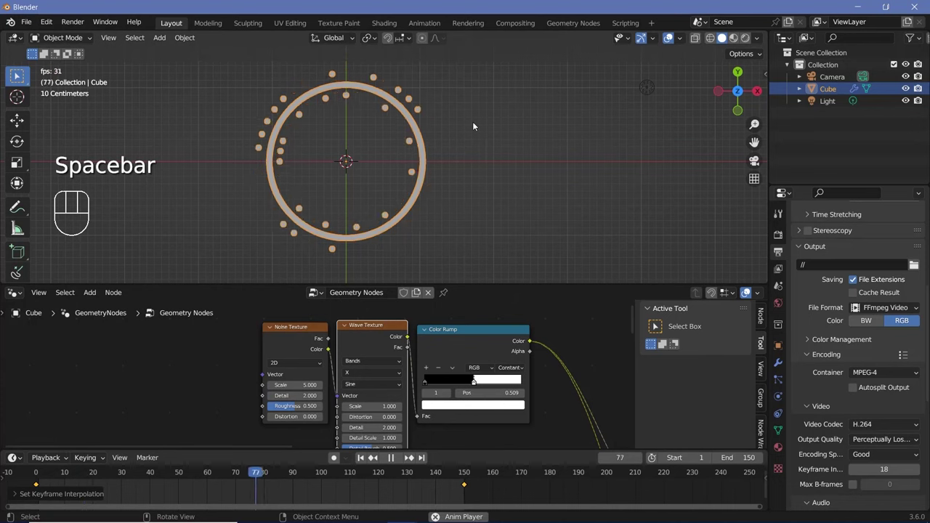
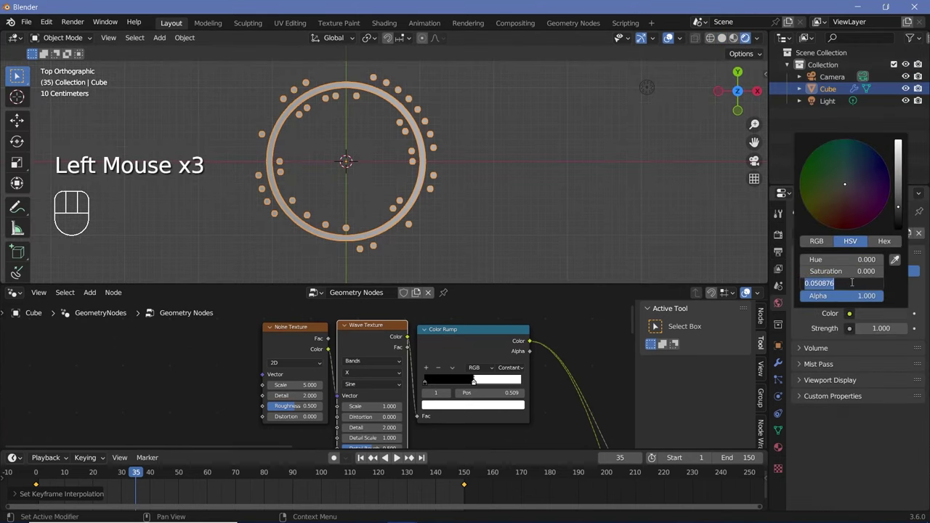
{"action": "key", "text": "0"}
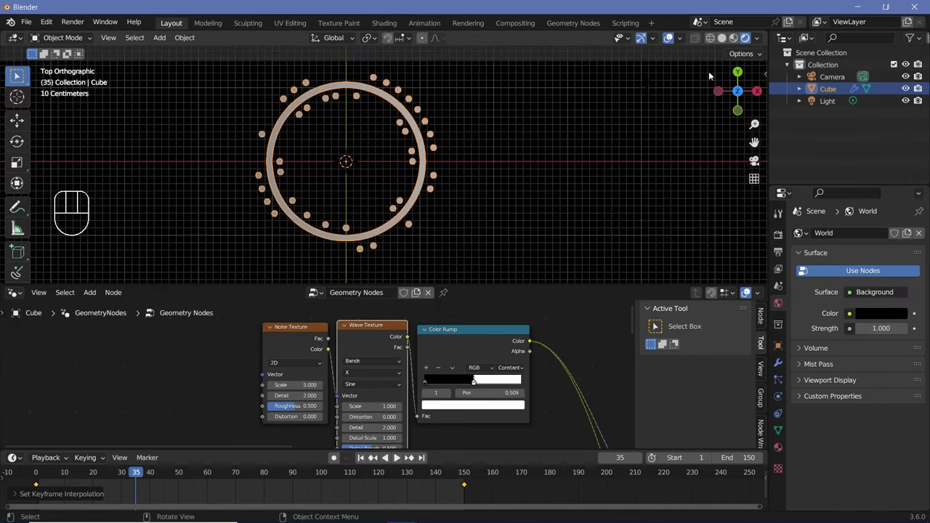
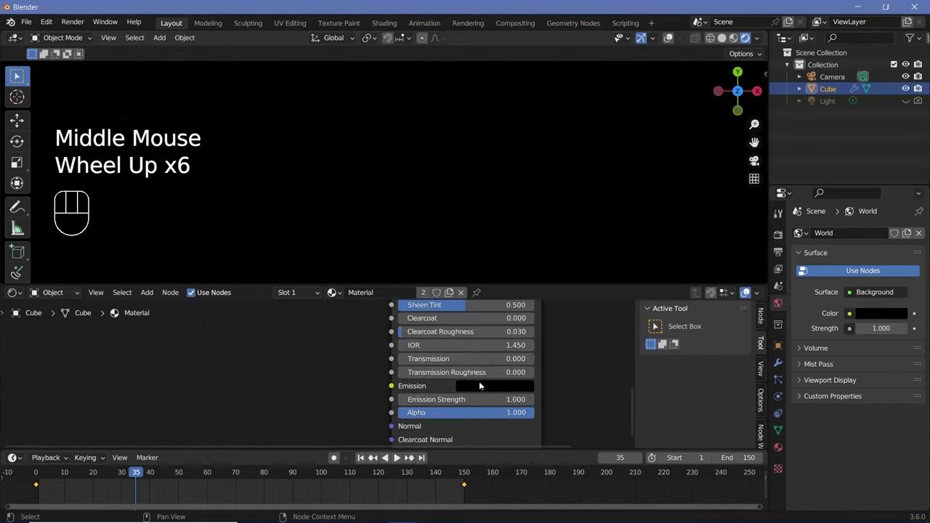
- Set the emission colour to orange at strength 5 and enable Bloom in render settings
{"action": "left_click", "coordinate": [478, 389]}
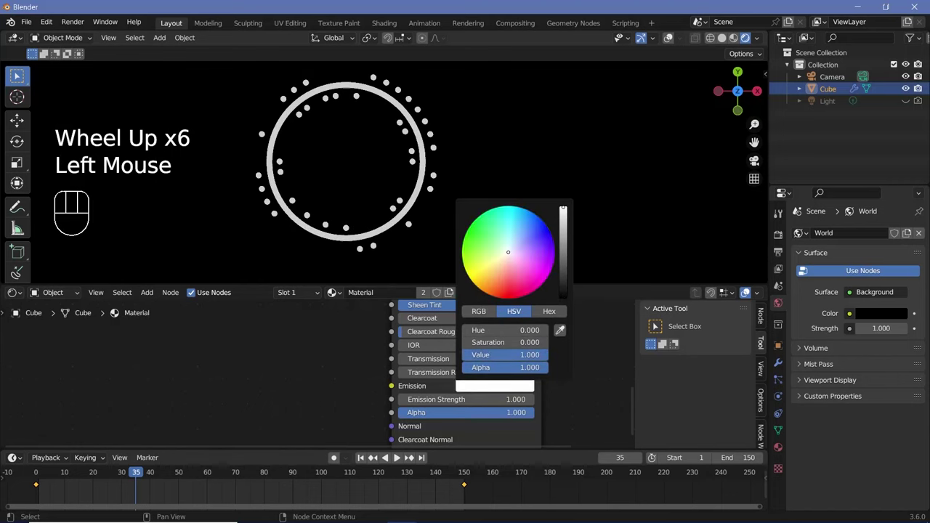
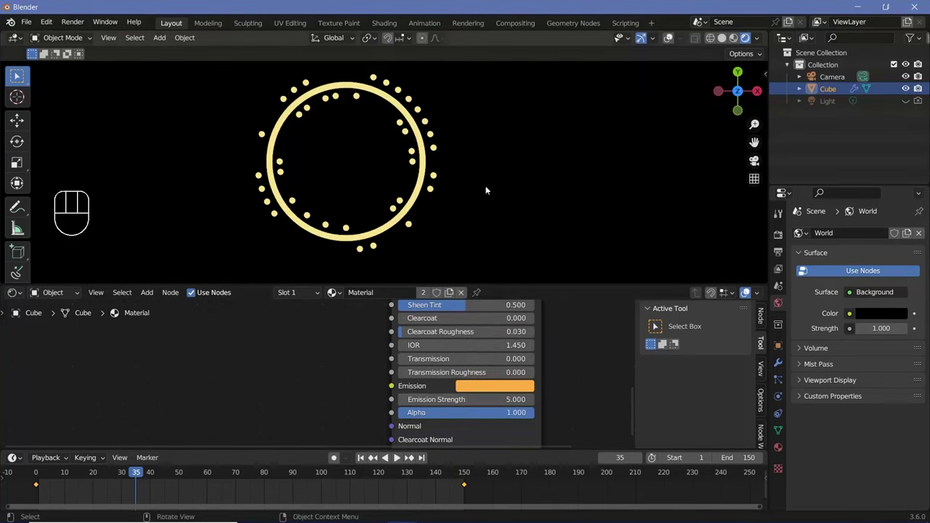
{"action": "left_click", "coordinate": [780, 241]}
{"action": "left_click", "coordinate": [810, 334]}
{"action": "left_click", "coordinate": [812, 383]}
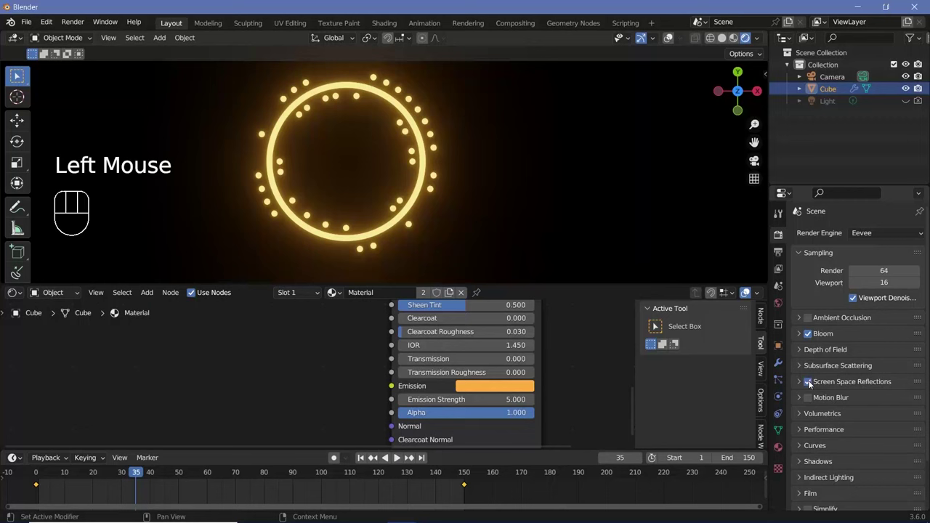
{"action": "left_click", "coordinate": [811, 382]}
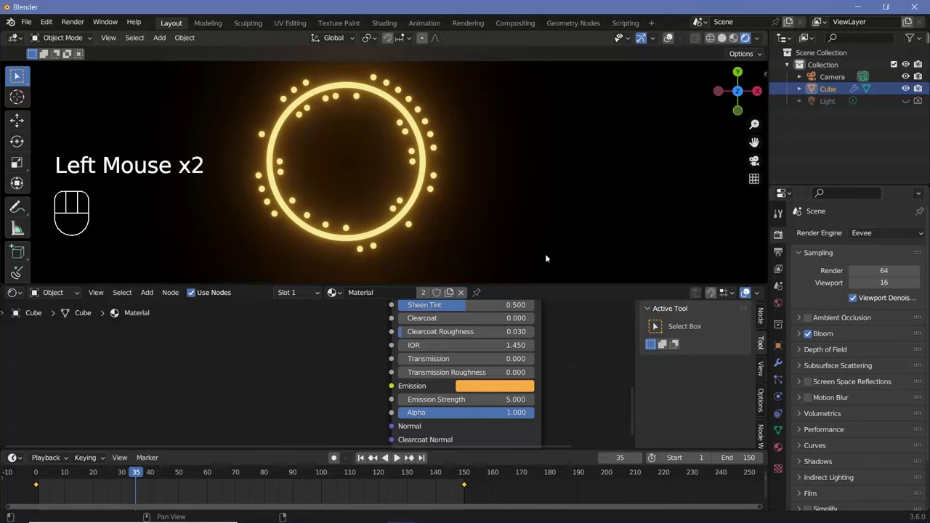
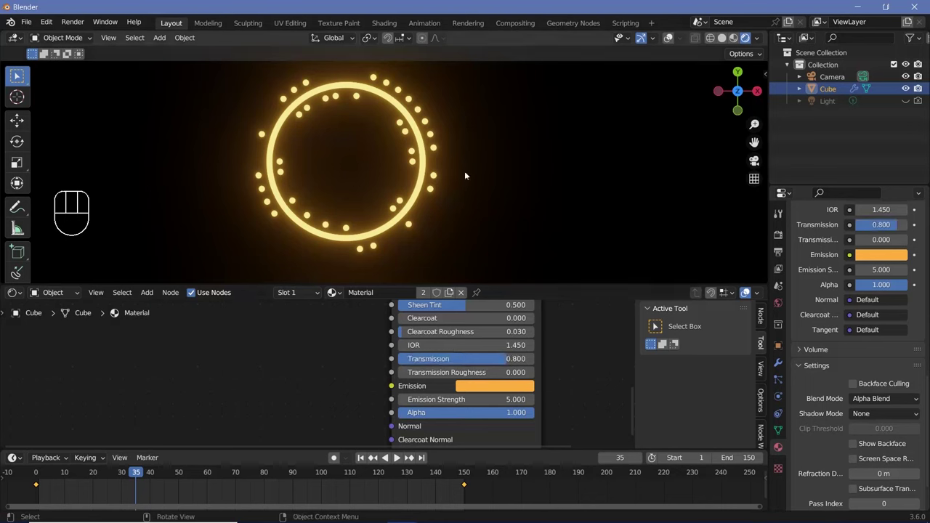
- Set Transmission 0.98 and Blend Mode to Alpha Blend on the material
{"action": "key", "text": "shift+a"}
{"action": "scroll", "scroll_direction": "down", "scroll_amount": 3}
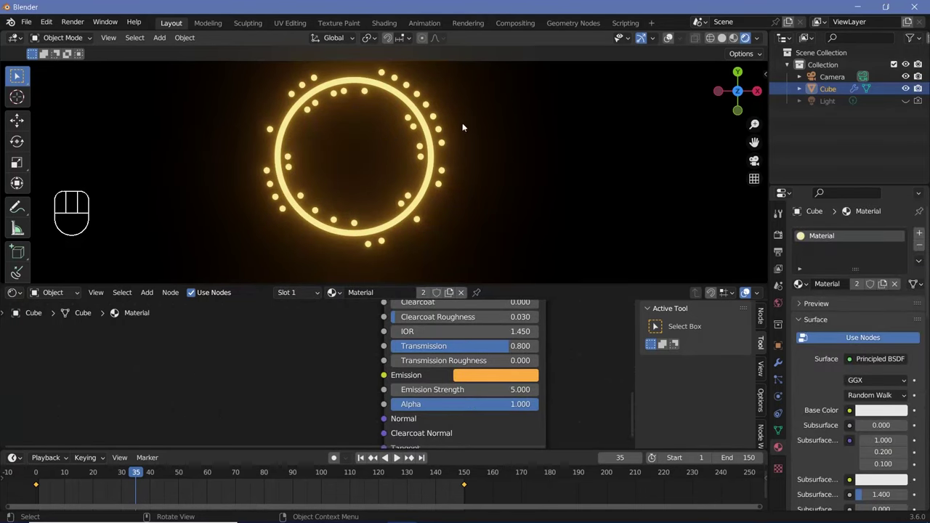
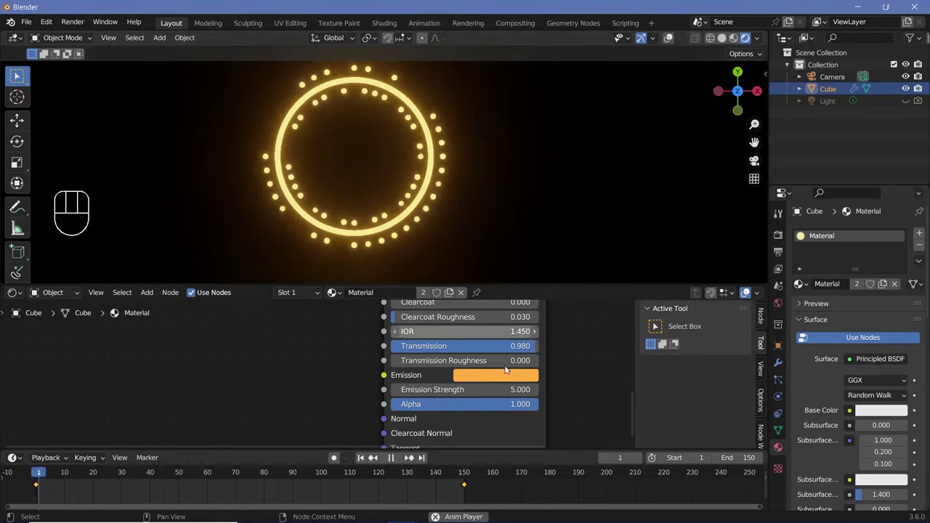
- Stop playback and duplicate the ring Cube with Shift+D to get Cube.001 sharing the tree
{"action": "key", "text": "space"}
{"action": "key", "text": "space"}
{"action": "scroll", "scroll_direction": "down", "scroll_amount": 3}
{"action": "scroll", "scroll_direction": "up", "scroll_amount": 3}
{"action": "scroll", "scroll_direction": "down", "scroll_amount": 3}
{"action": "key", "text": "space"}
{"action": "middle_click", "coordinate": [675, 40]}
{"action": "left_click", "coordinate": [674, 40]}
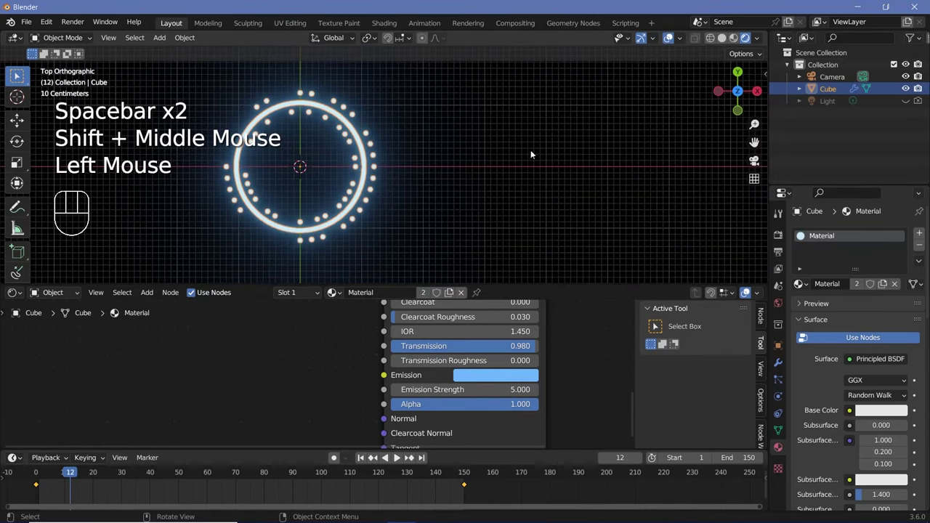
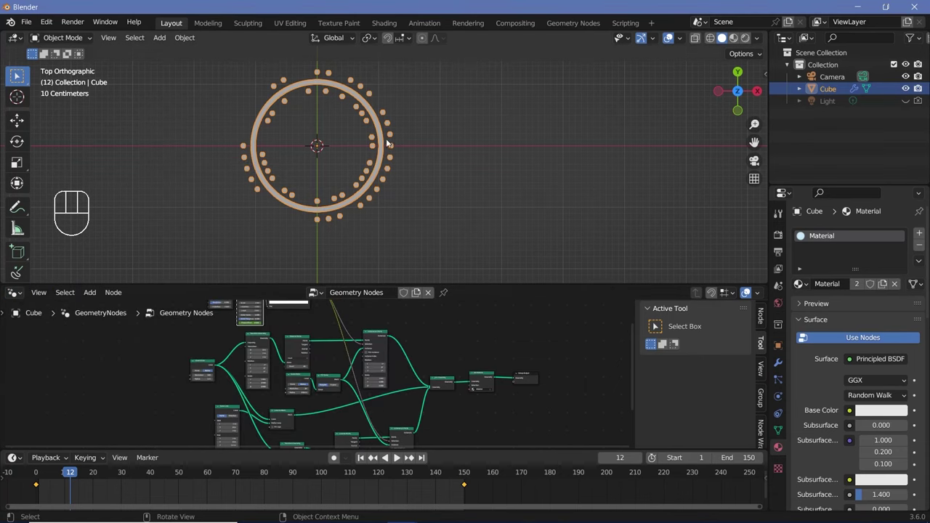
{"action": "key", "text": "shift+d"}
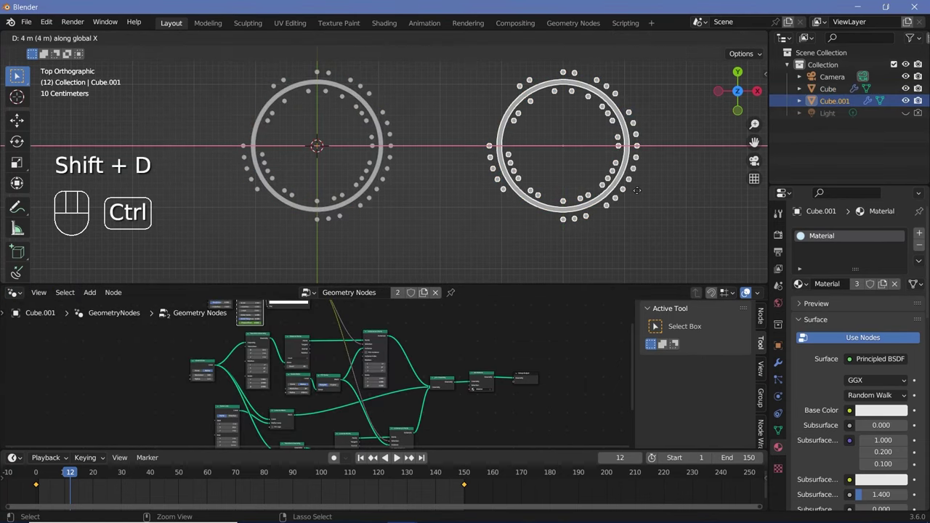
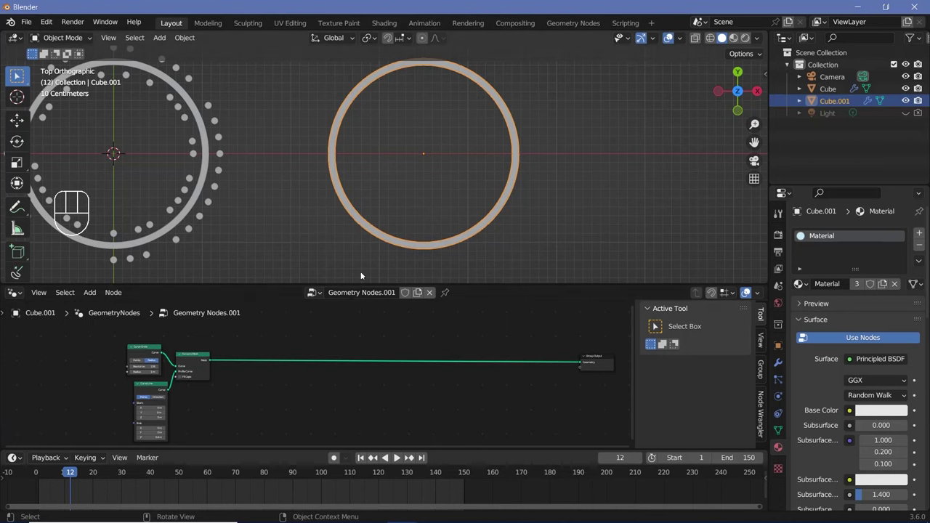
- Convert the 40-point circle to points and preview them through a Viewer node
{"action": "middle_click", "coordinate": [316, 409]}
{"action": "scroll", "scroll_direction": "up", "scroll_amount": 3}
{"action": "key", "text": "shift+a"}
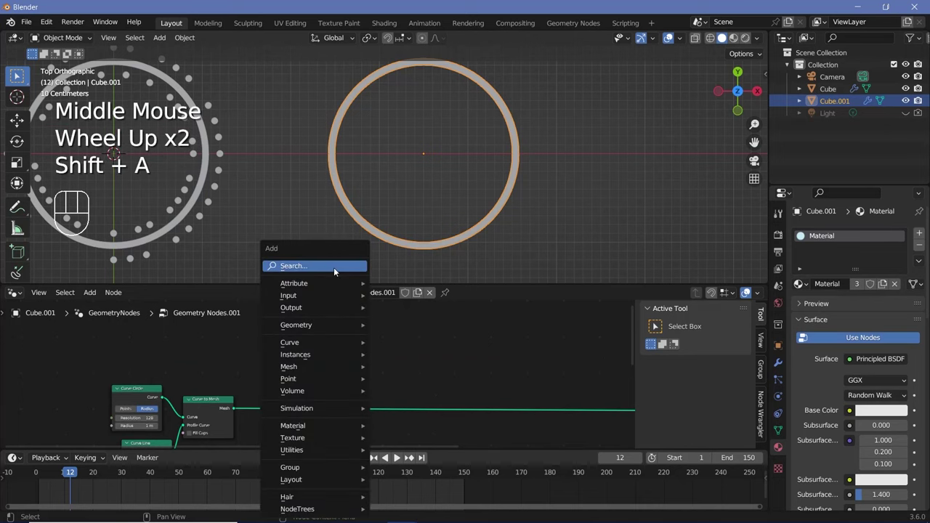
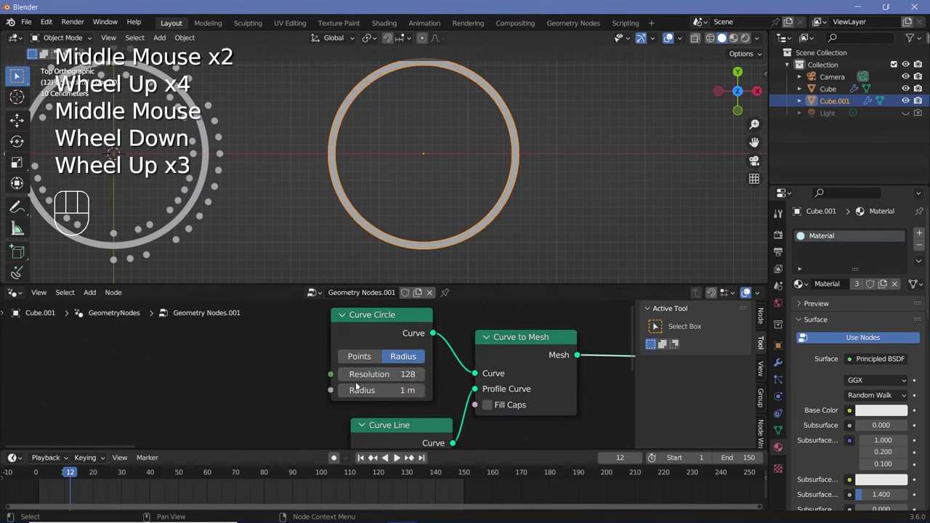
{"action": "middle_click", "coordinate": [404, 428]}
{"action": "scroll", "scroll_direction": "down", "scroll_amount": 3}
{"action": "key", "text": "shift+a"}
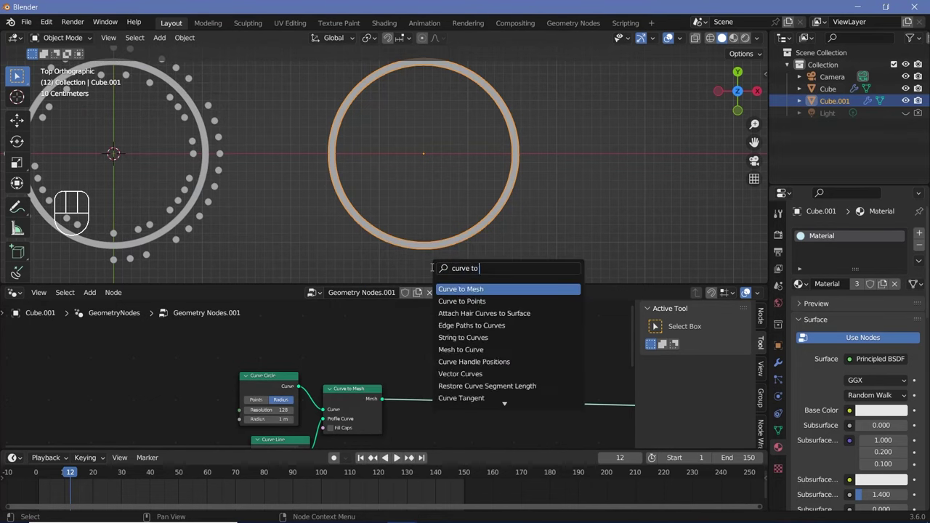
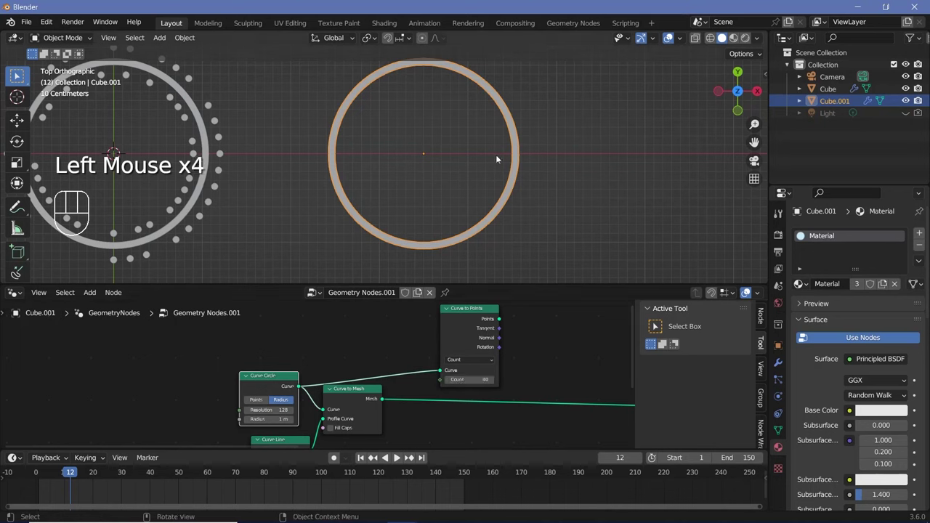
{"action": "left_click", "coordinate": [460, 324]}
{"action": "left_click", "coordinate": [460, 323]}
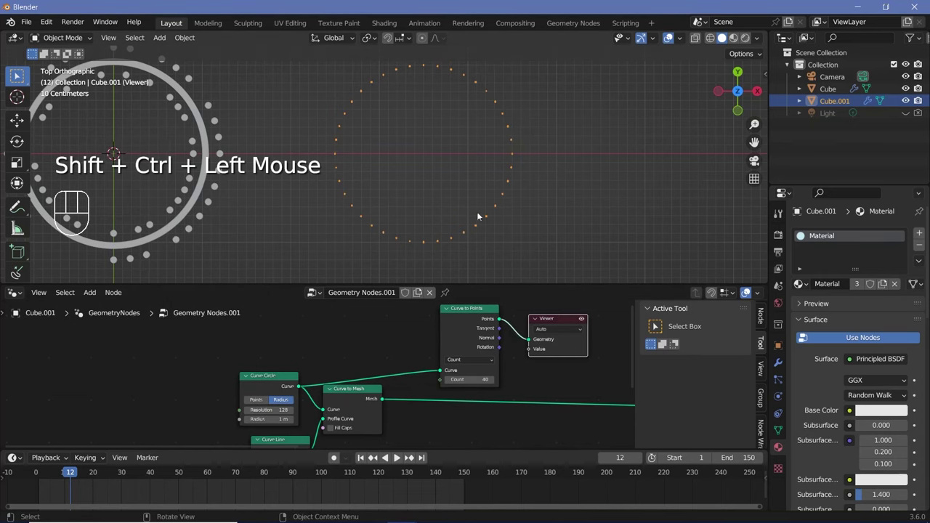
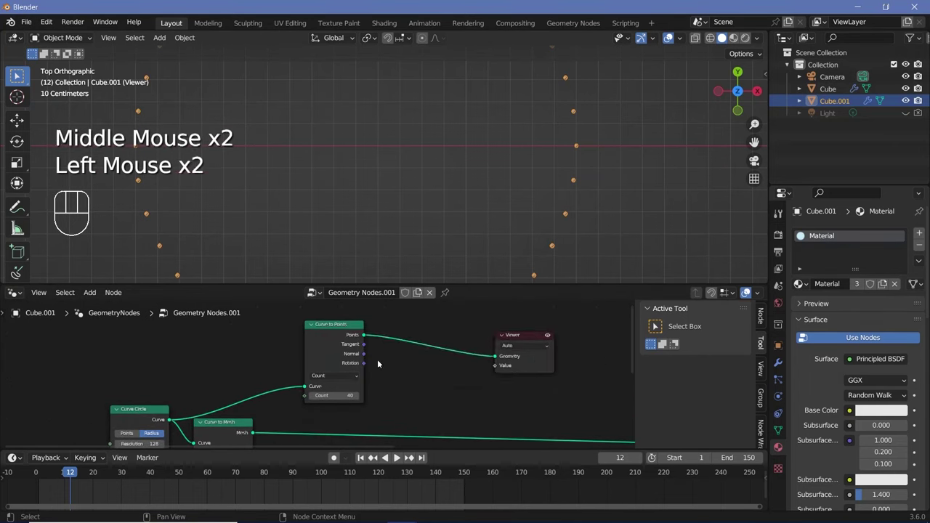
{"action": "left_click_drag", "start_coordinate": [404, 371], "coordinate": [434, 378]}
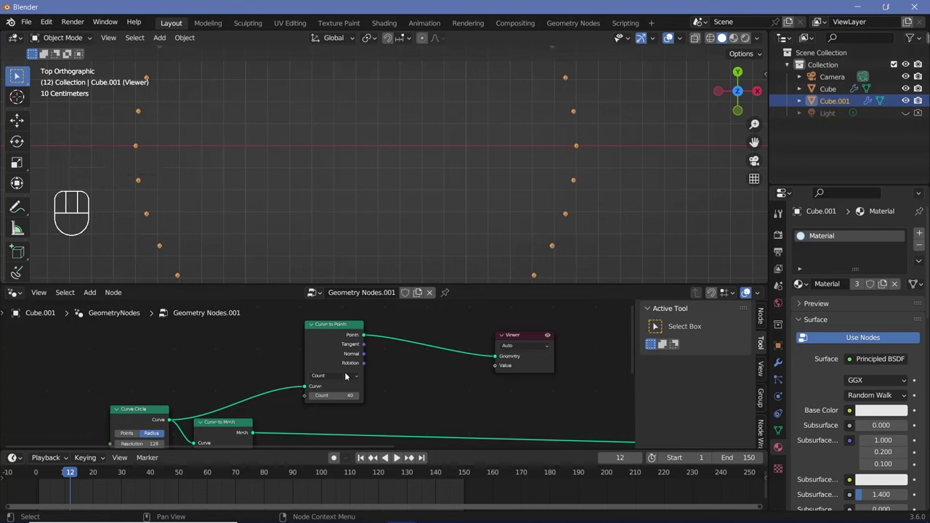
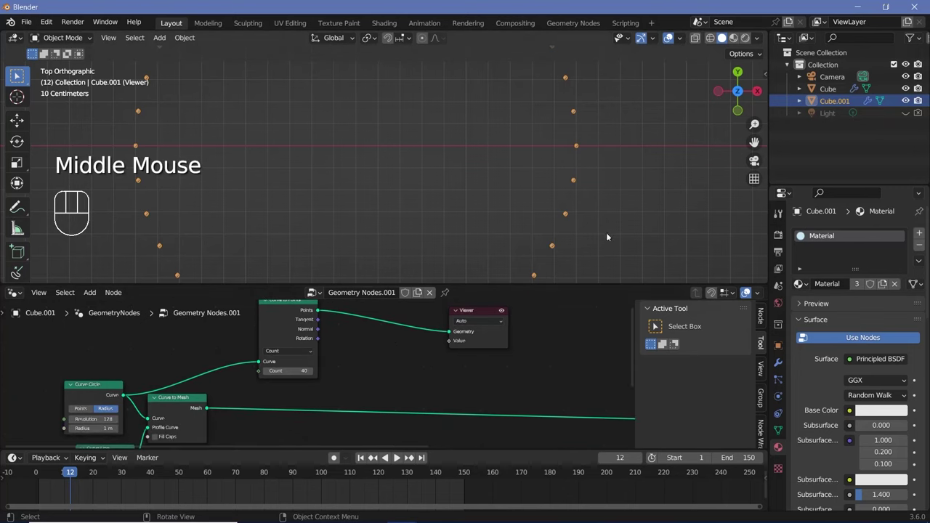
- Add a Curve Line and use it as the Instance on Points shape, forming radiating lines
{"action": "key", "text": "shift+a"}
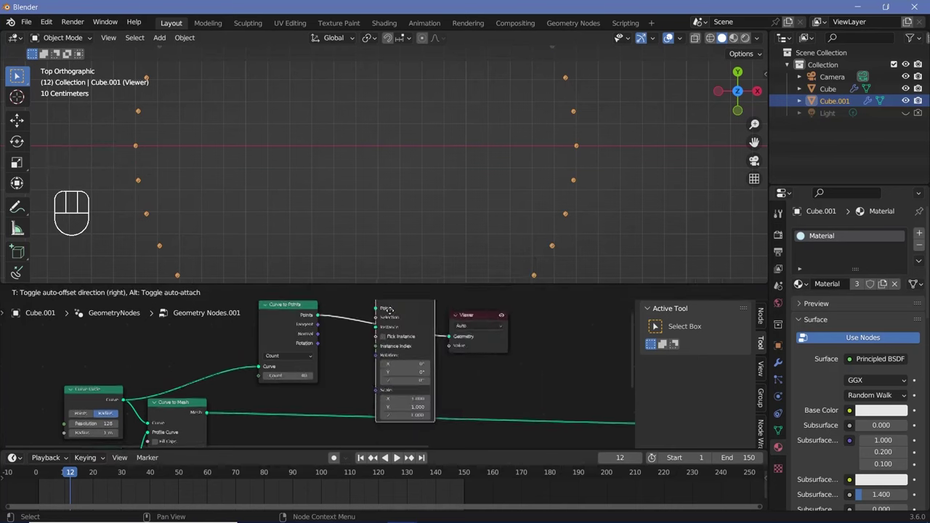
{"action": "middle_click", "coordinate": [496, 376]}
{"action": "left_click", "coordinate": [508, 370]}
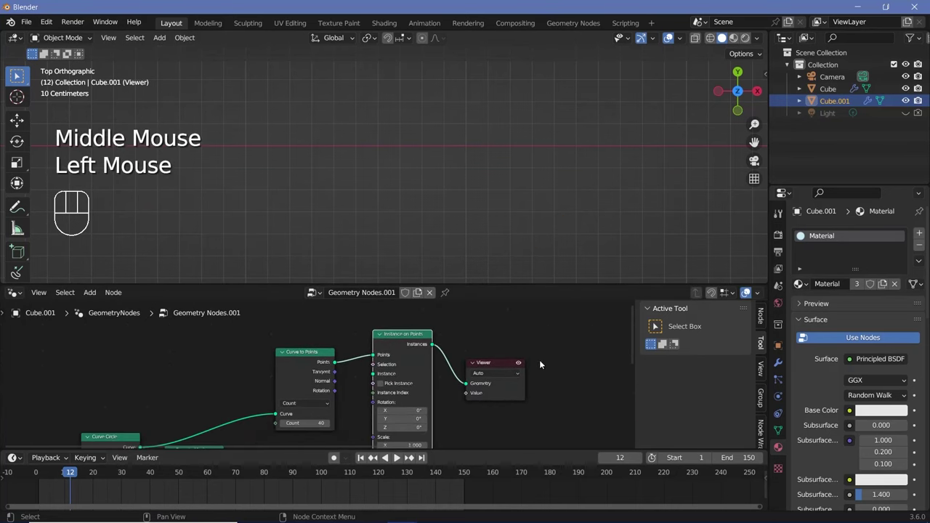
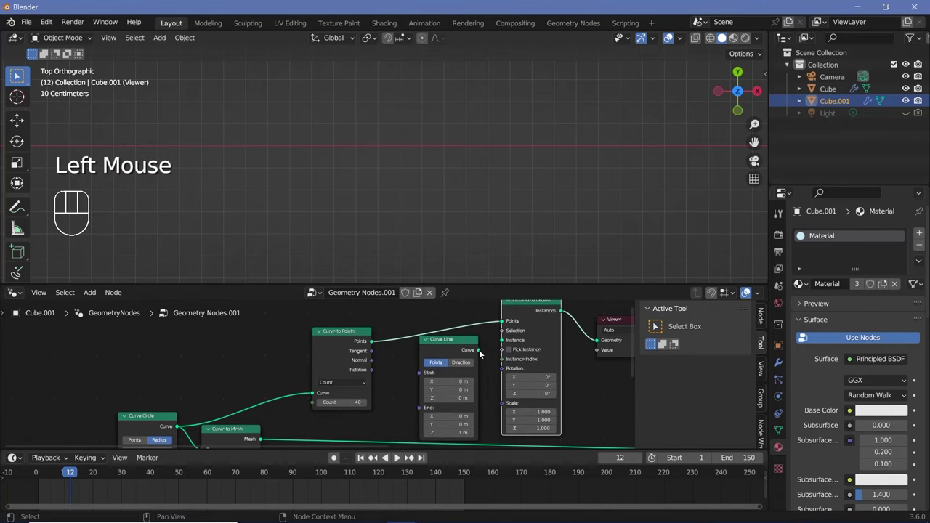
{"action": "left_click_drag", "start_coordinate": [482, 351], "coordinate": [471, 351]}
{"action": "left_click_drag", "start_coordinate": [530, 193], "coordinate": [516, 216]}
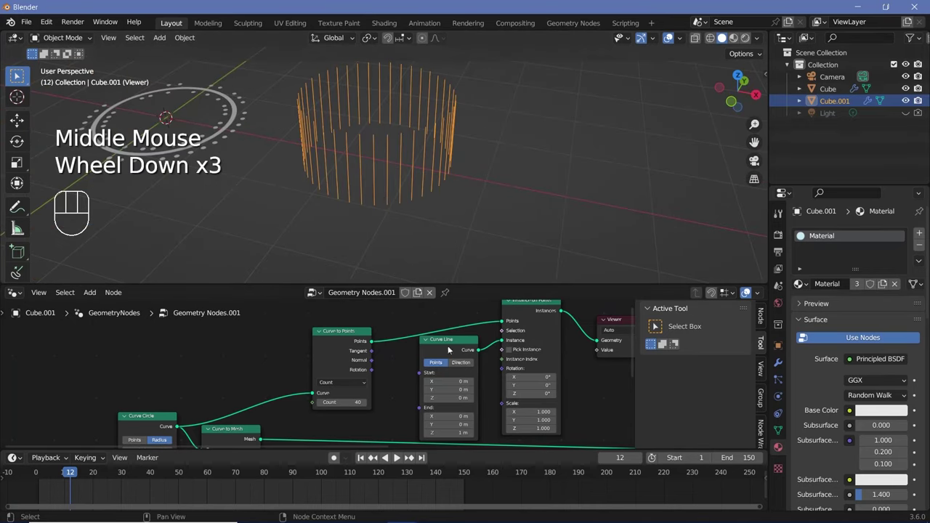
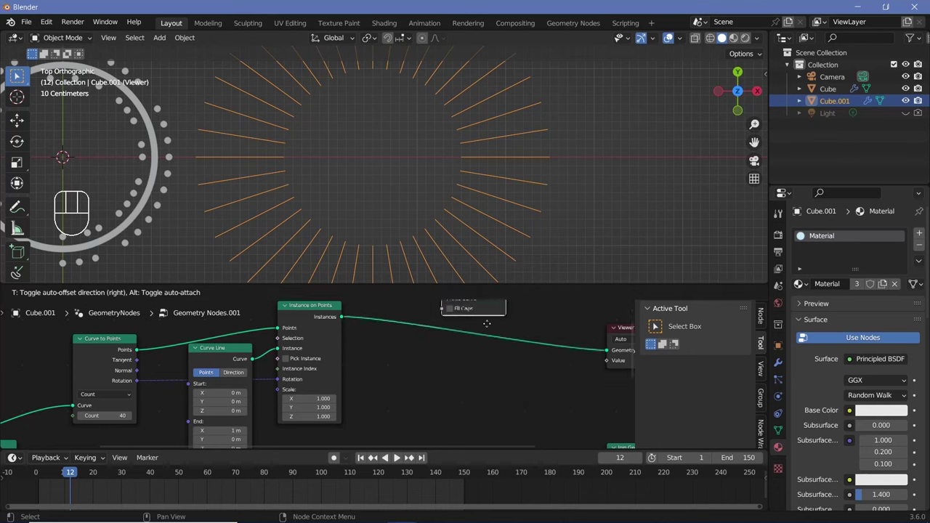
- Search for a Noise Texture node to add to the Geometry Nodes.001 tree
{"action": "key", "text": "shift+a"}
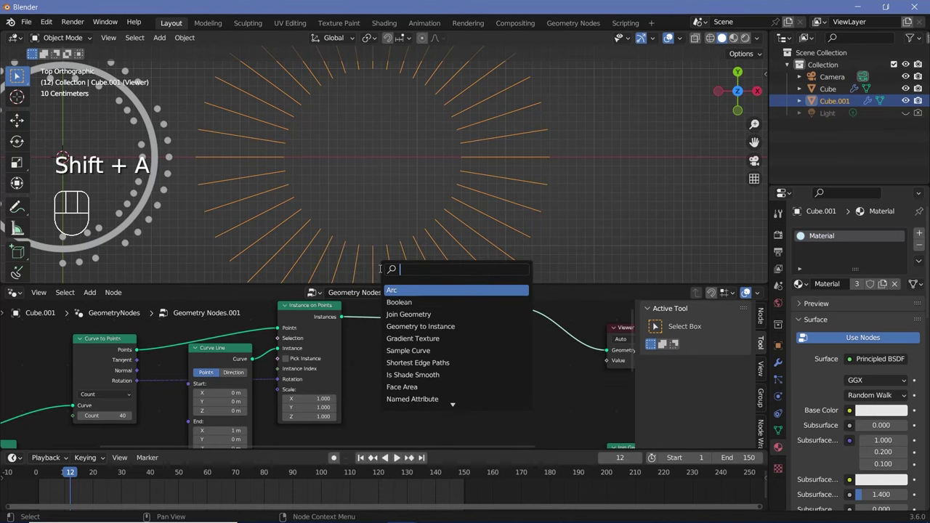
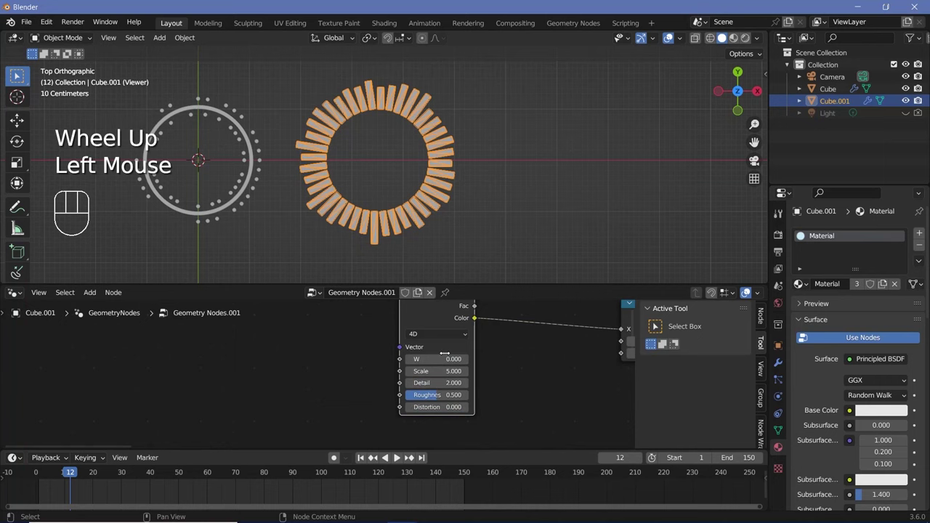
- Route Position X and Y through Combine XYZ with Z 6.580 into the Noise Texture vector
{"action": "left_click_drag", "start_coordinate": [443, 333], "coordinate": [384, 373]}
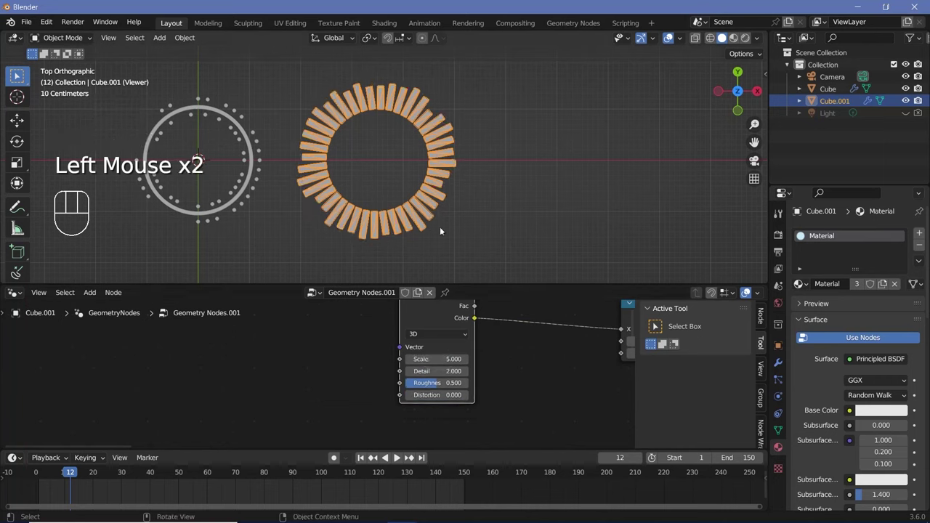
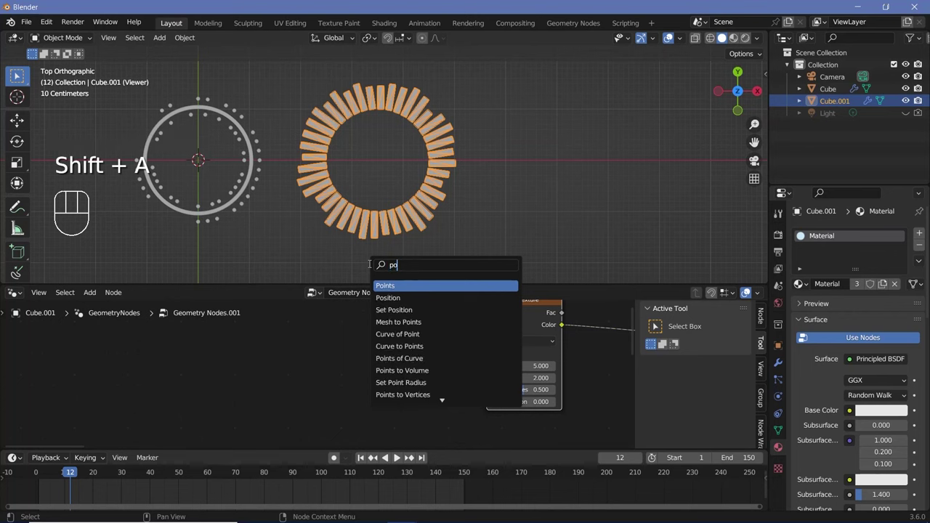
{"action": "left_click_drag", "start_coordinate": [209, 355], "coordinate": [335, 350]}
{"action": "key", "text": "shift+a"}
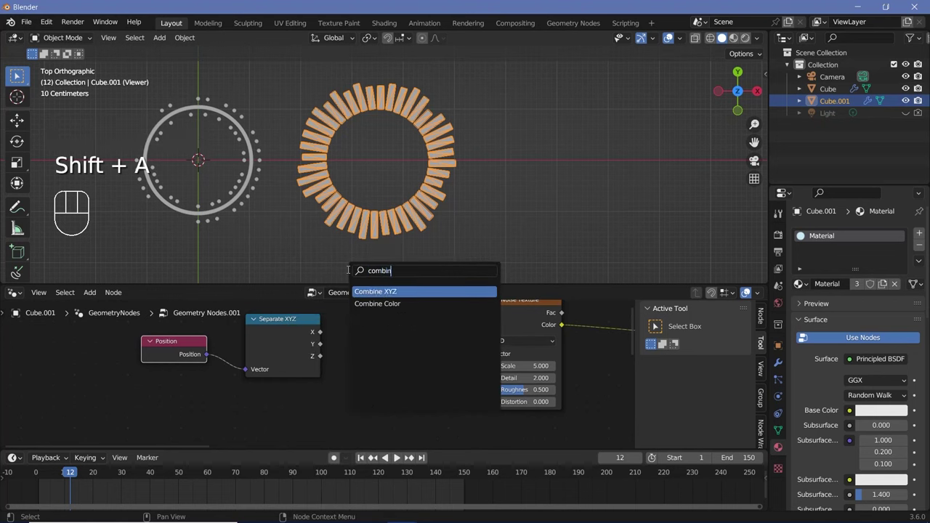
{"action": "left_click_drag", "start_coordinate": [329, 336], "coordinate": [322, 345]}
{"action": "left_click_drag", "start_coordinate": [331, 348], "coordinate": [438, 331]}
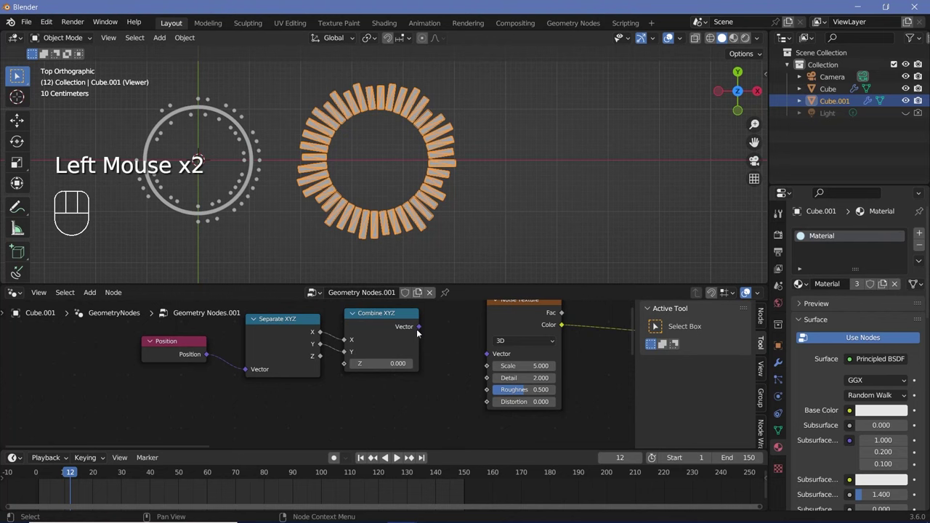
{"action": "left_click_drag", "start_coordinate": [448, 341], "coordinate": [420, 375]}
{"action": "left_click_drag", "start_coordinate": [395, 374], "coordinate": [355, 353]}
{"action": "scroll", "scroll_direction": "down", "scroll_amount": 3}
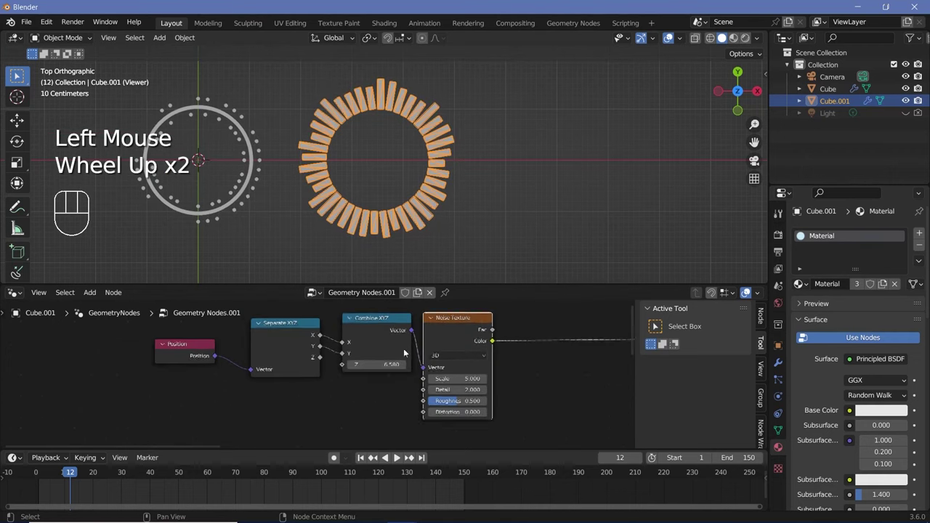
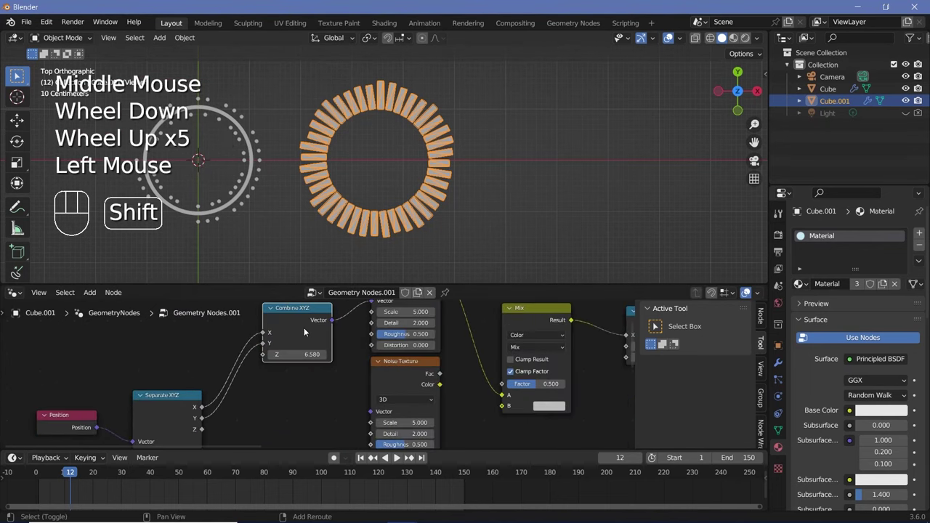
- Duplicate Combine XYZ for the second noise, wiring position X and Y into it
{"action": "key", "text": "shift+d"}
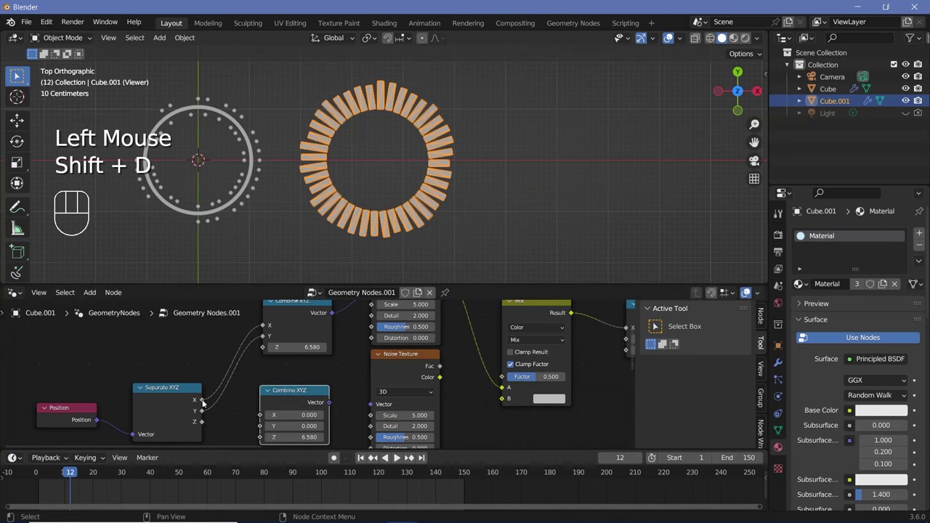
{"action": "left_click_drag", "start_coordinate": [211, 407], "coordinate": [223, 418]}
{"action": "left_click_drag", "start_coordinate": [205, 413], "coordinate": [303, 348]}
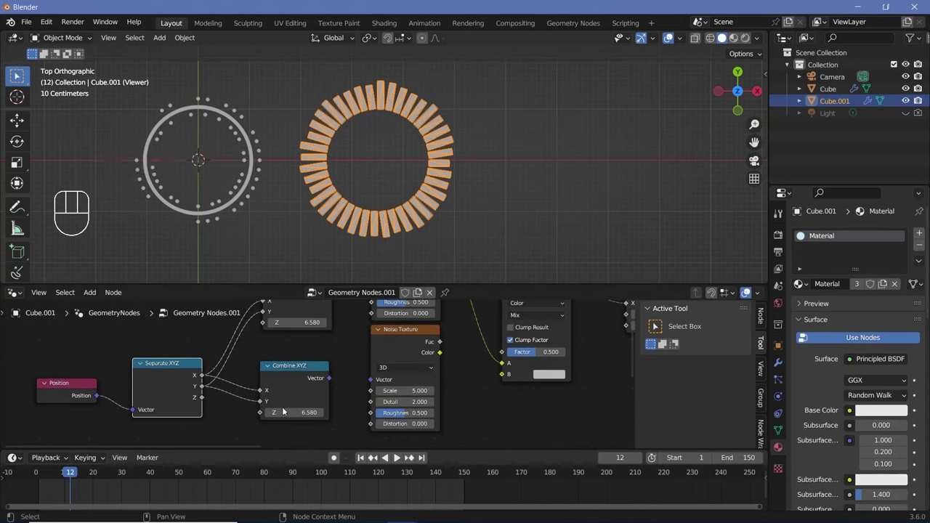
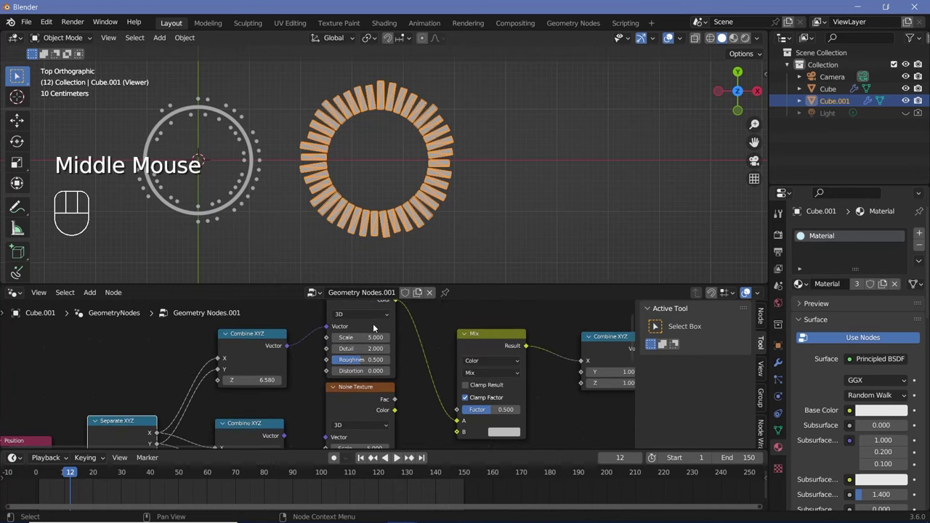
{"action": "left_click", "coordinate": [377, 325]}
{"action": "left_click", "coordinate": [367, 397]}
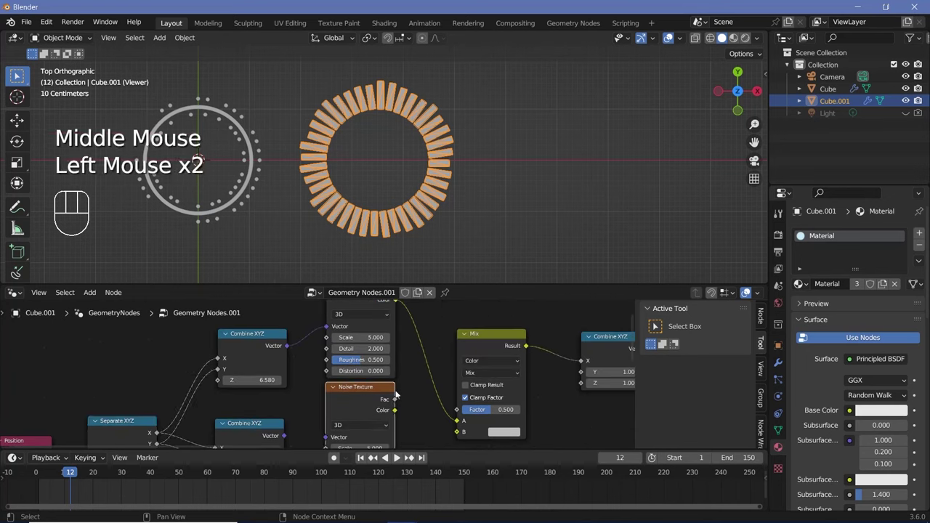
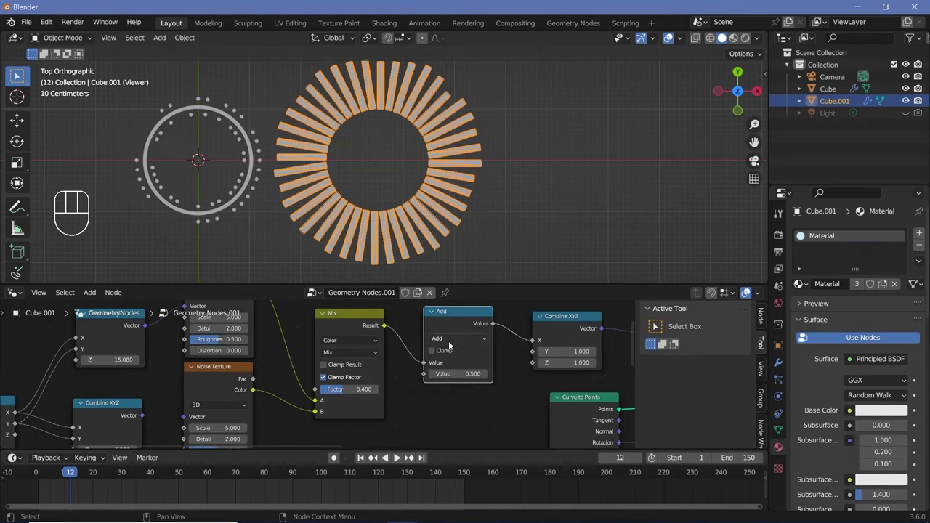
- Scale the mixed noise with a Math node set to Multiply feeding the instance scale
{"action": "left_click_drag", "start_coordinate": [458, 342], "coordinate": [461, 391]}
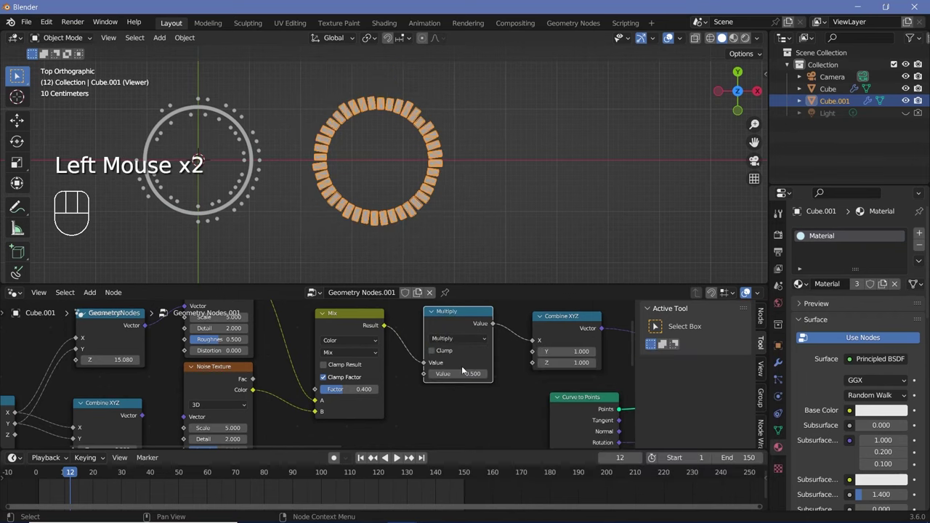
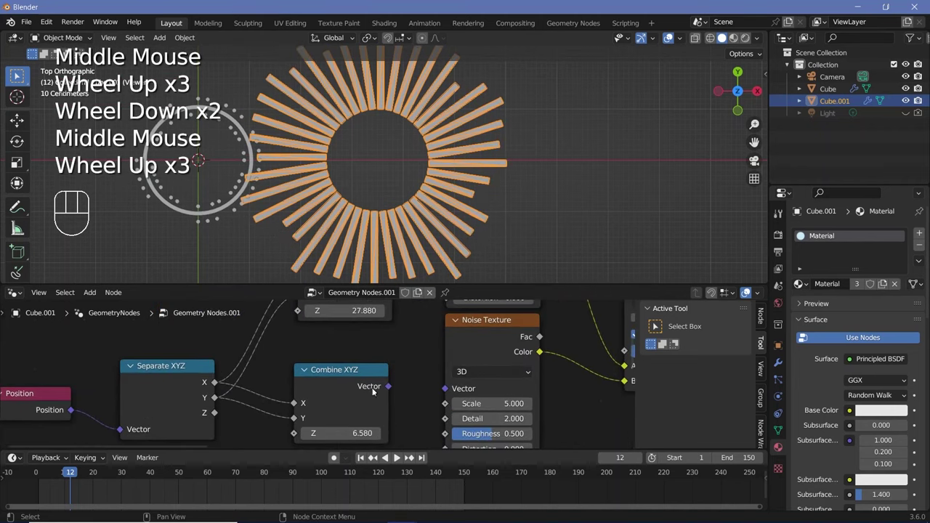
{"action": "left_click", "coordinate": [426, 391]}
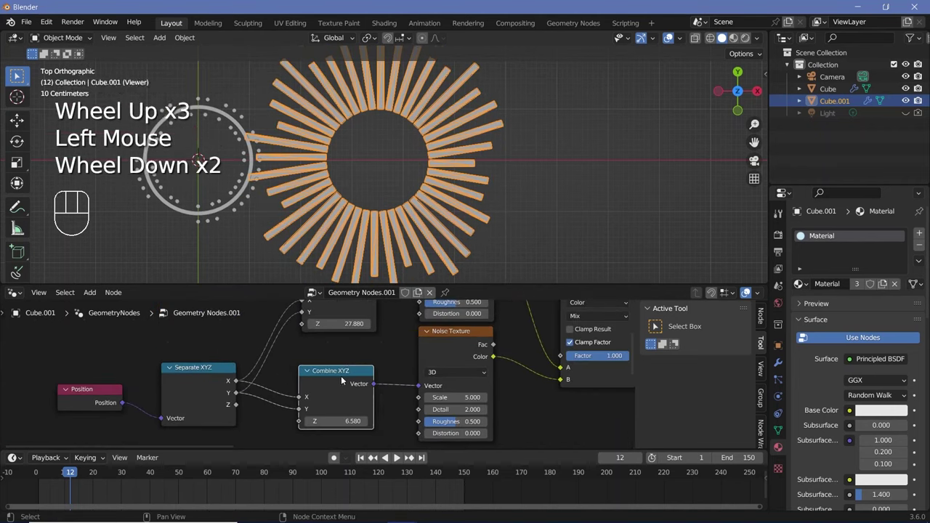
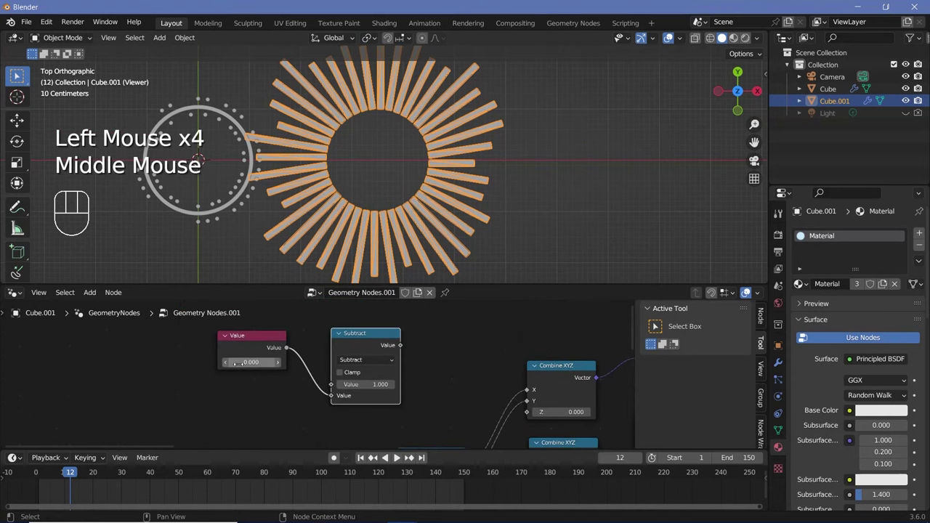
- Add a Math Multiply by -1 after Subtract and wire it into the Combine XYZ Z inputs
{"action": "middle_click", "coordinate": [395, 331]}
{"action": "left_click_drag", "start_coordinate": [401, 340], "coordinate": [432, 375]}
{"action": "key", "text": "shift+a"}
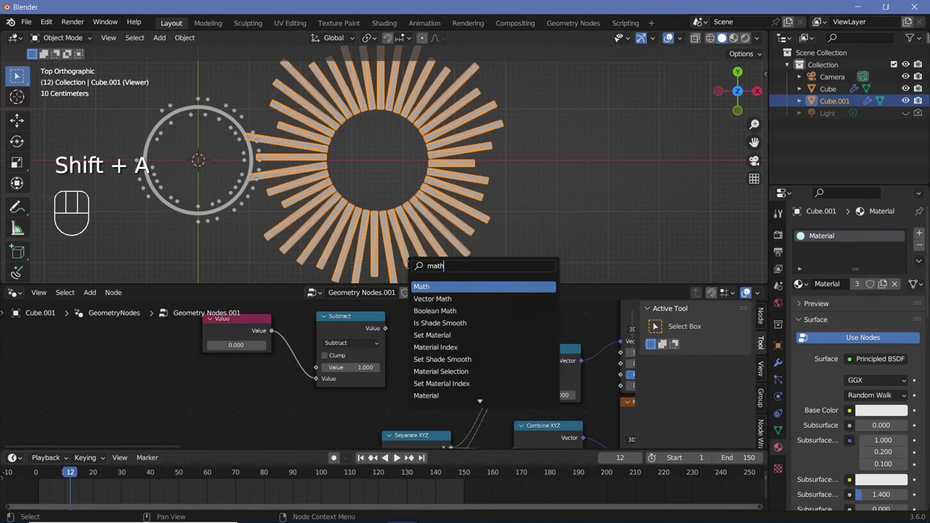
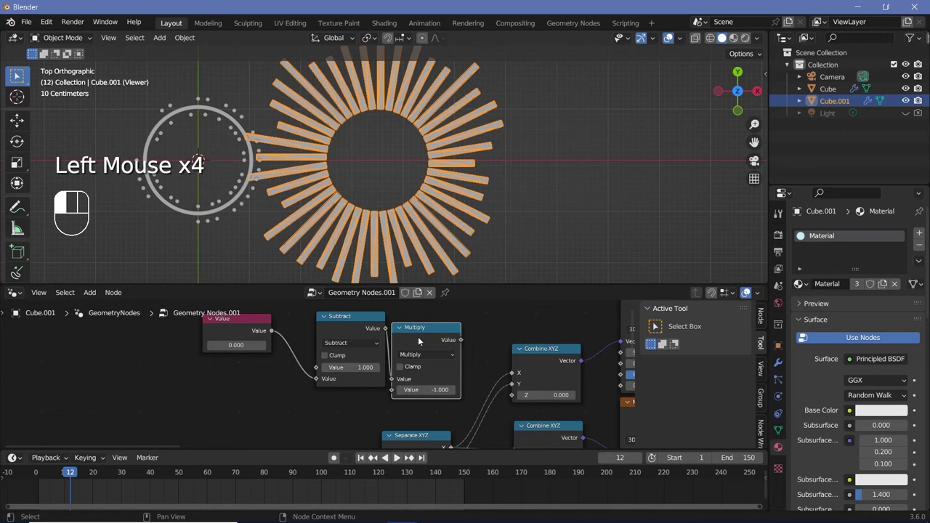
{"action": "left_click", "coordinate": [422, 338]}
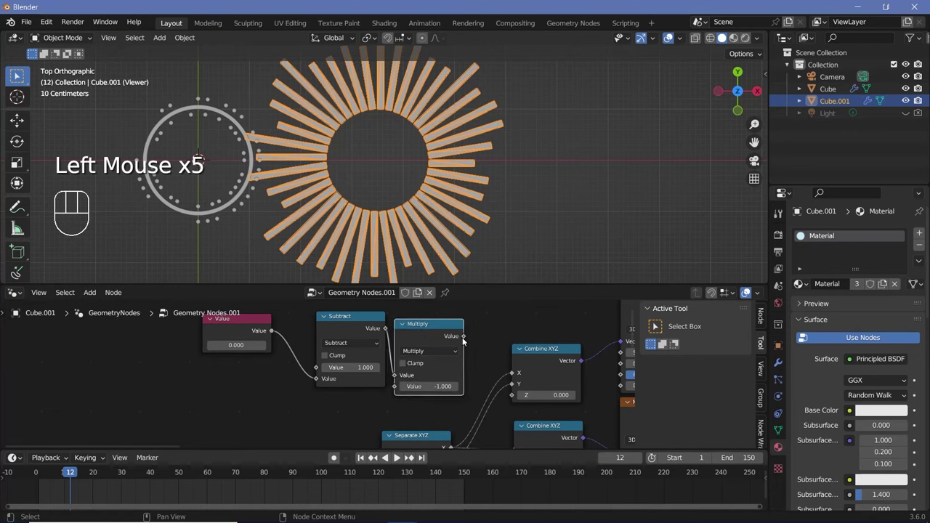
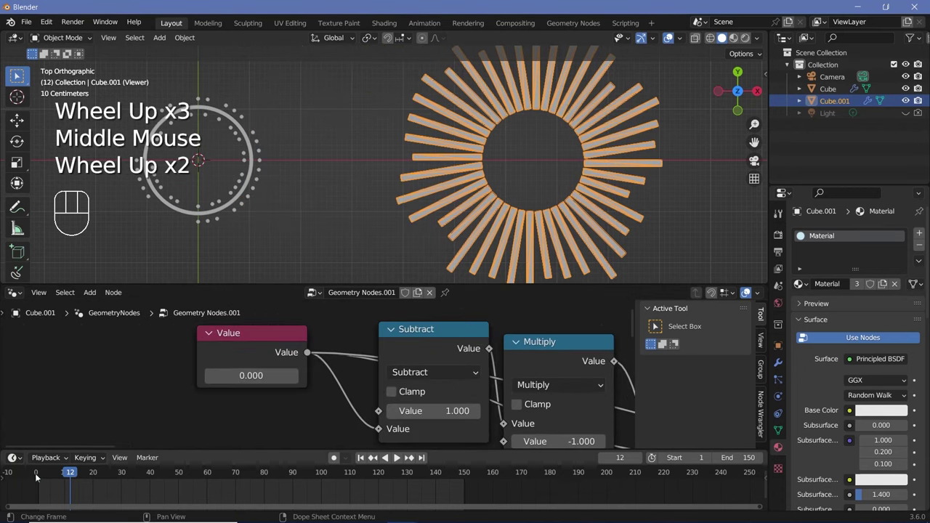
- Keyframe the Value node at frame 1, then jump to frame 150 for the second key
{"action": "left_click", "coordinate": [39, 476]}
{"action": "key", "text": "i"}
{"action": "left_click", "coordinate": [466, 477]}
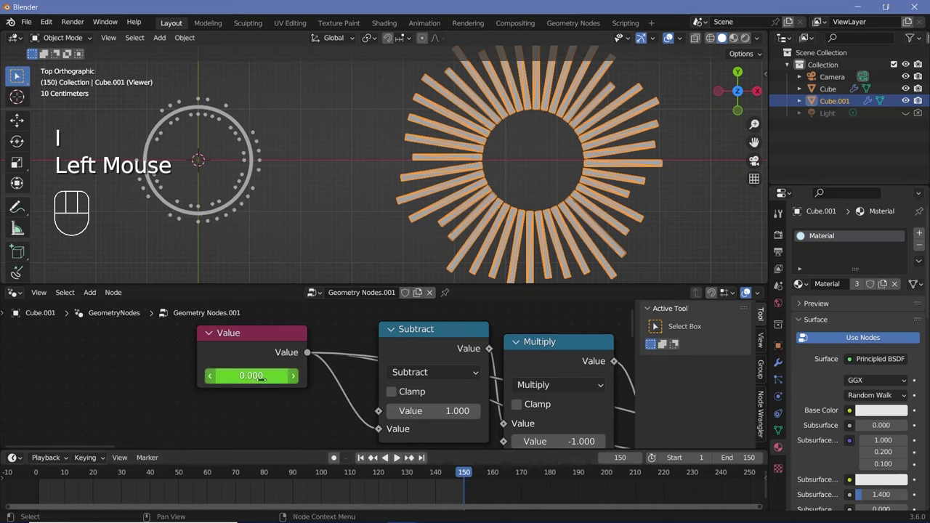
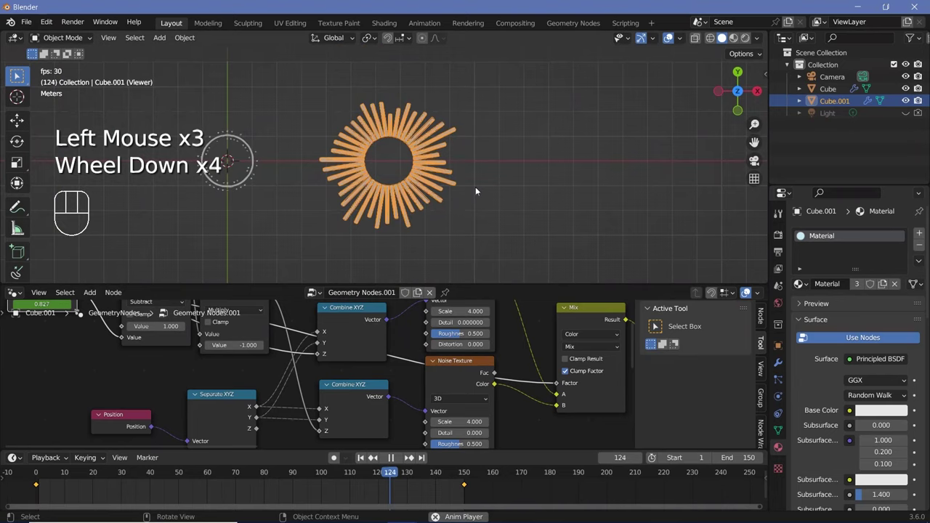
- Frame the glowing blue ring in rendered shading and play then stop the animation
{"action": "scroll", "scroll_direction": "up", "scroll_amount": 3}
{"action": "scroll", "scroll_direction": "down", "scroll_amount": 3}
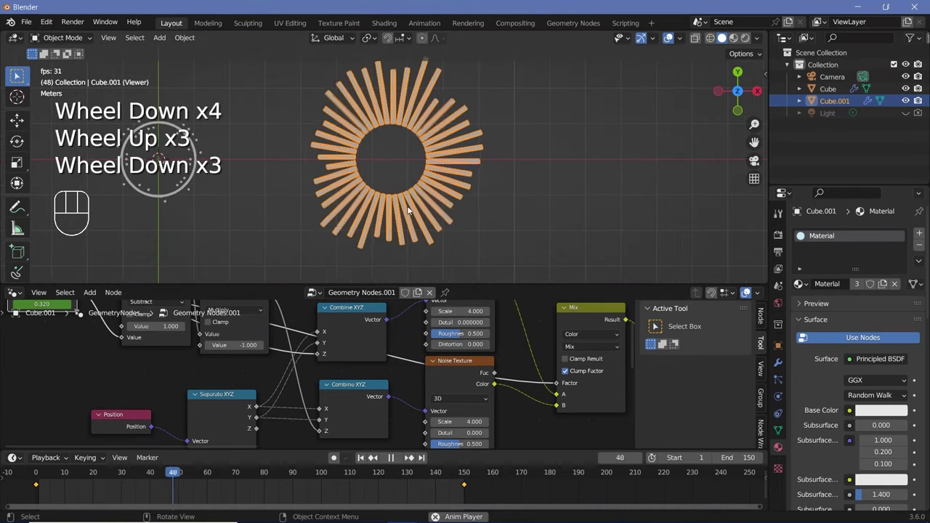
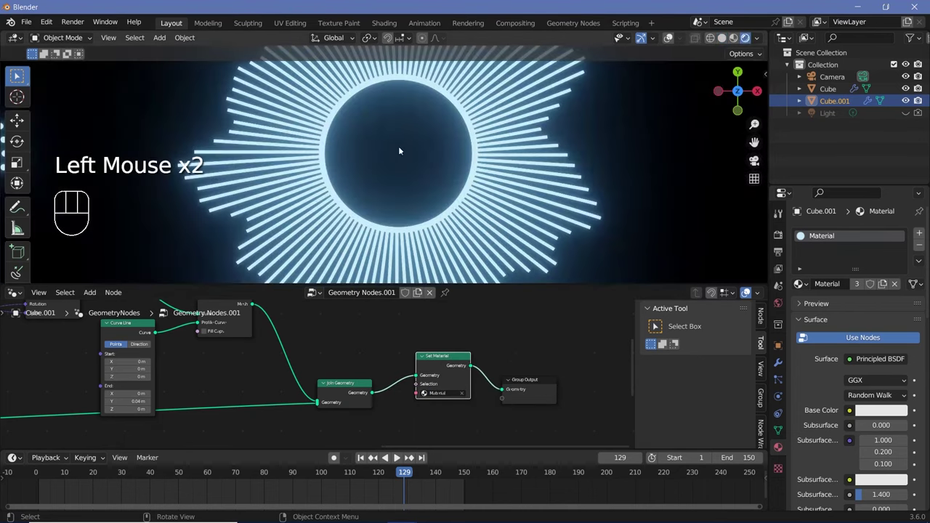
{"action": "scroll", "scroll_direction": "down", "scroll_amount": 3}
{"action": "left_click_drag", "start_coordinate": [421, 178], "coordinate": [435, 176]}
{"action": "scroll", "scroll_direction": "down", "scroll_amount": 3}
{"action": "middle_click", "coordinate": [353, 186]}
{"action": "key", "text": "space"}
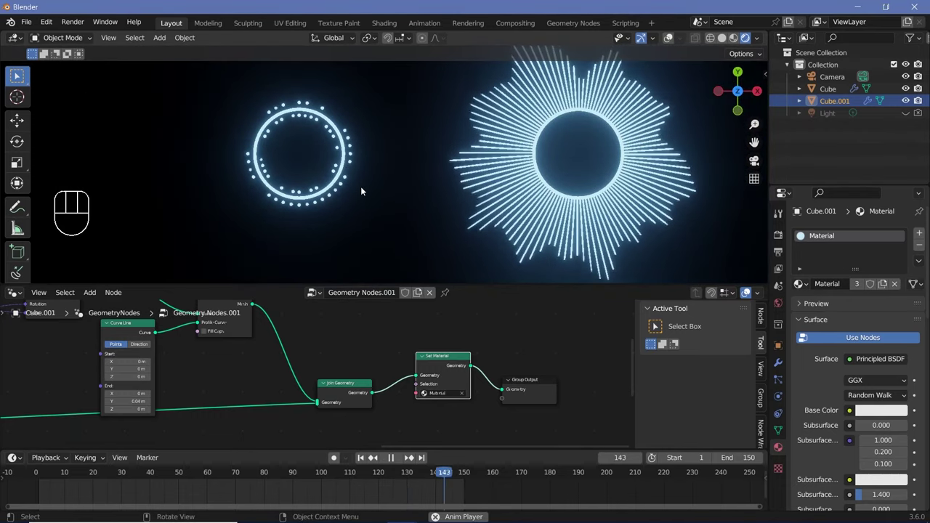
{"action": "key", "text": "space"}
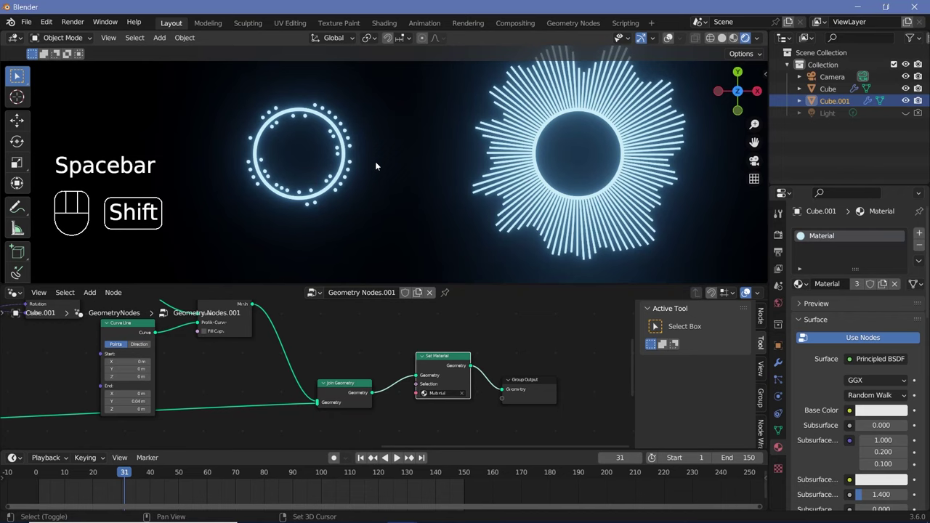